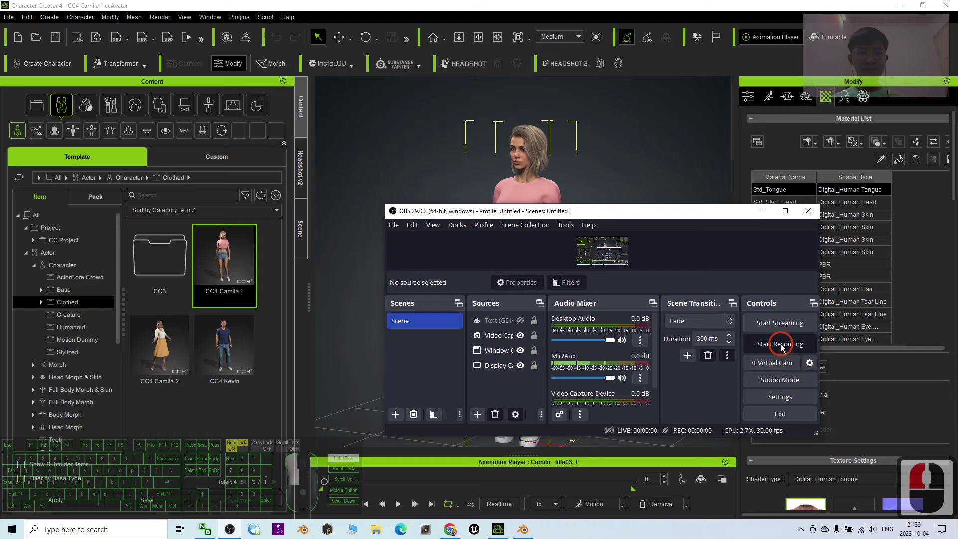
# Step through qubodup-light_wood.png to the crumpled gold images.jpeg in Photos and zoom in on it.
pyautogui.scroll(3)
pyautogui.click(603, 203)
pyautogui.scroll(3)
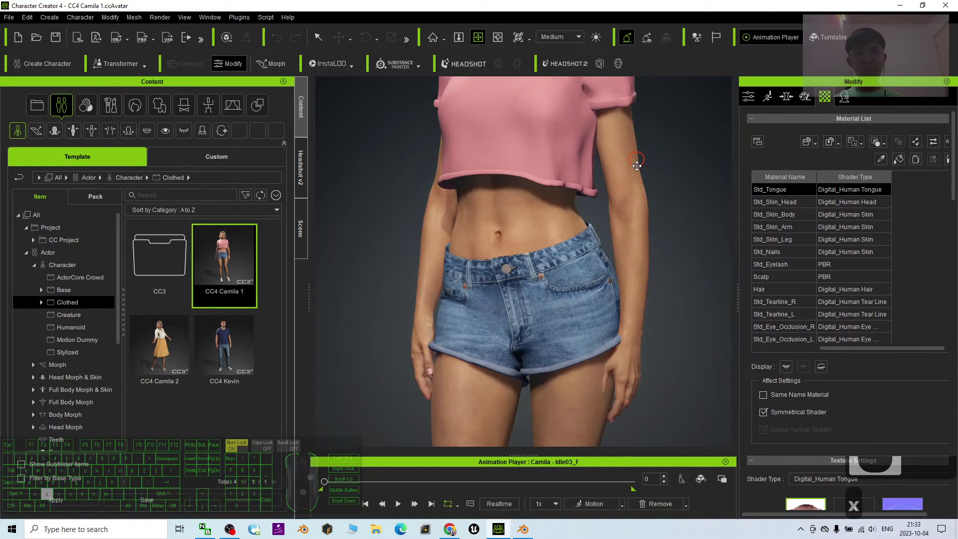
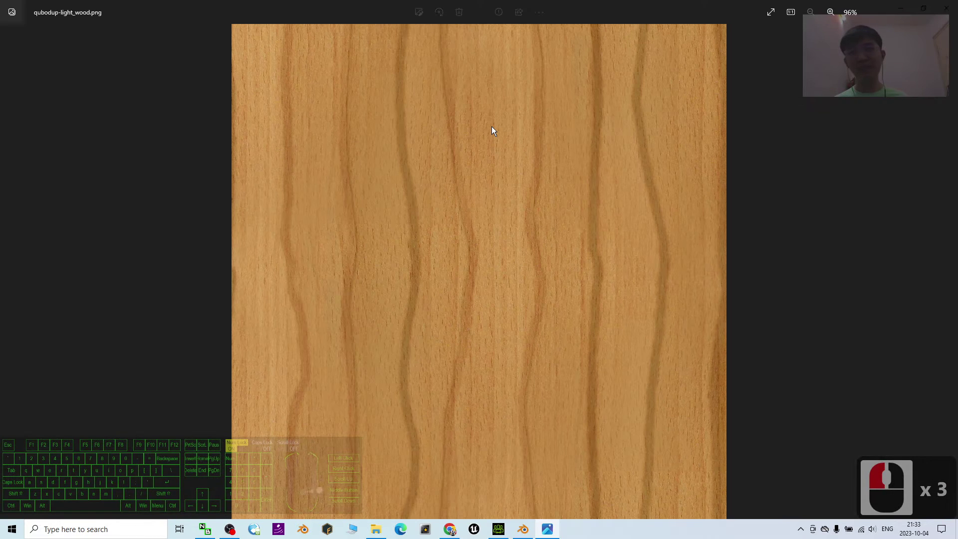
pyautogui.press('Left')
pyautogui.press('Right')
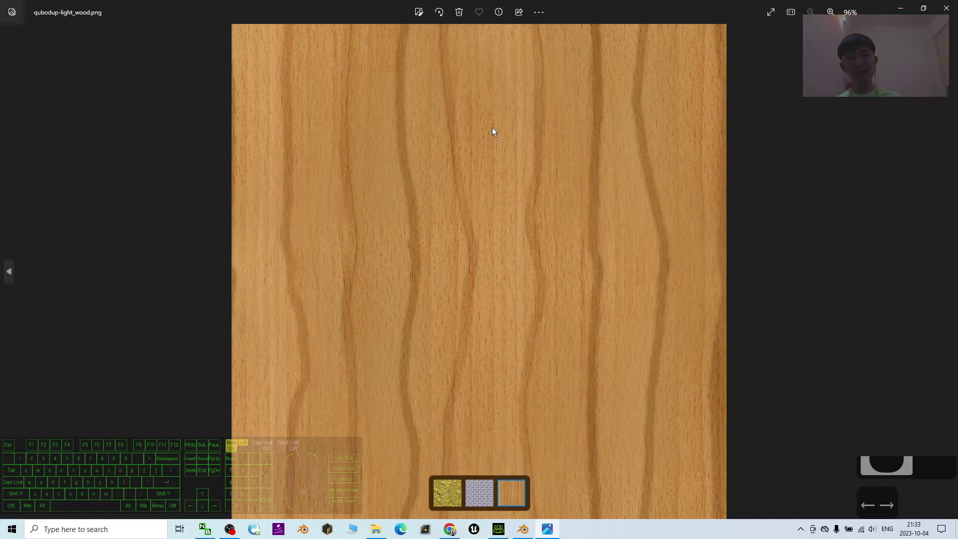
pyautogui.press('Left')
pyautogui.press('Left')
pyautogui.scroll(-3)
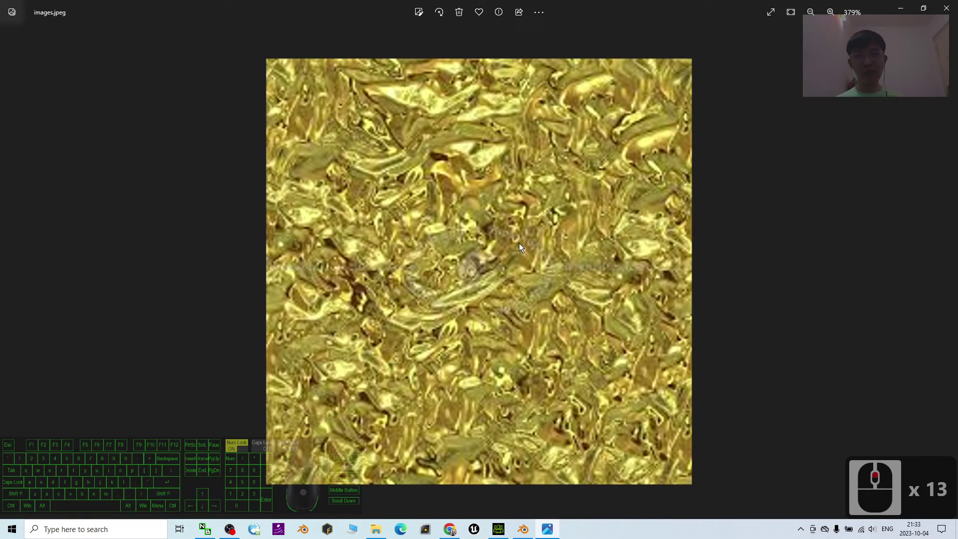
pyautogui.moveTo(291, 100); pyautogui.dragTo(539, 188)
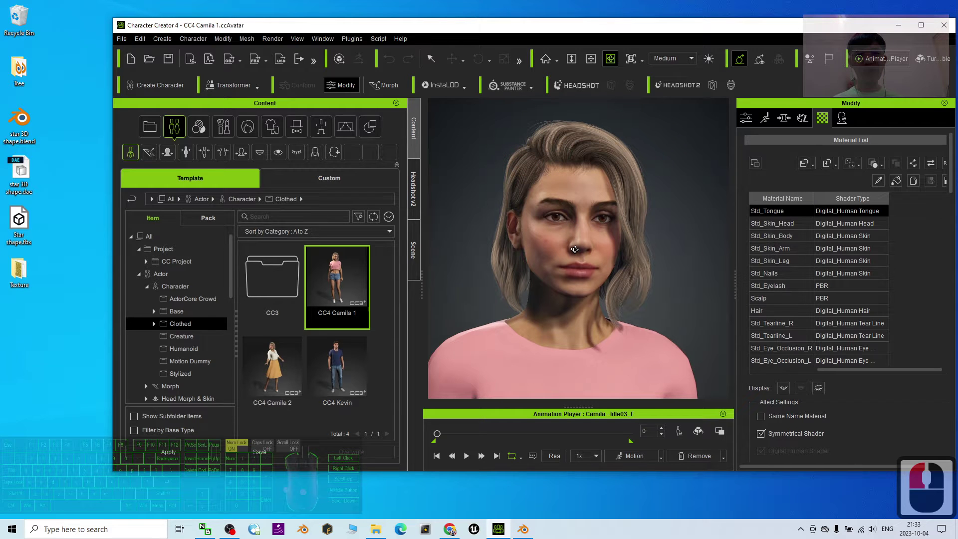
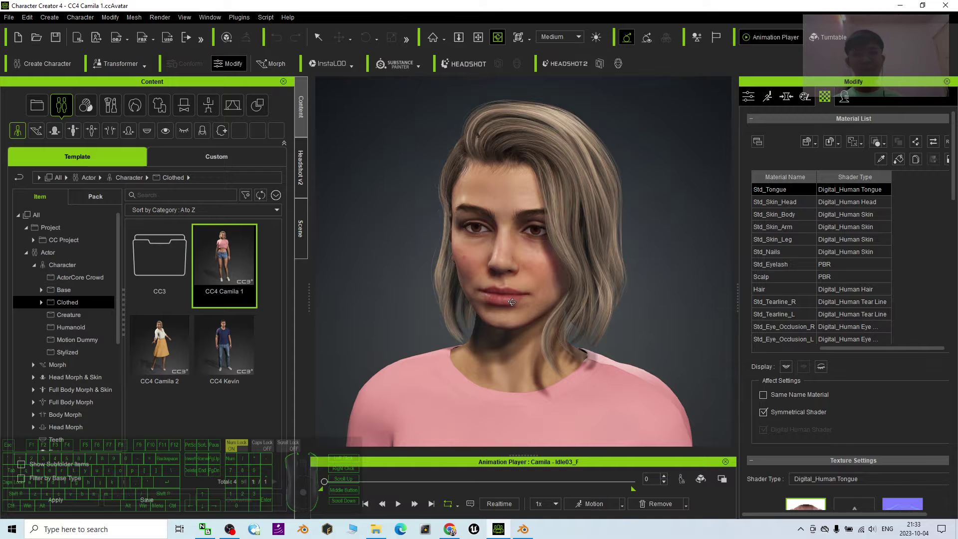
pyautogui.scroll(-3)
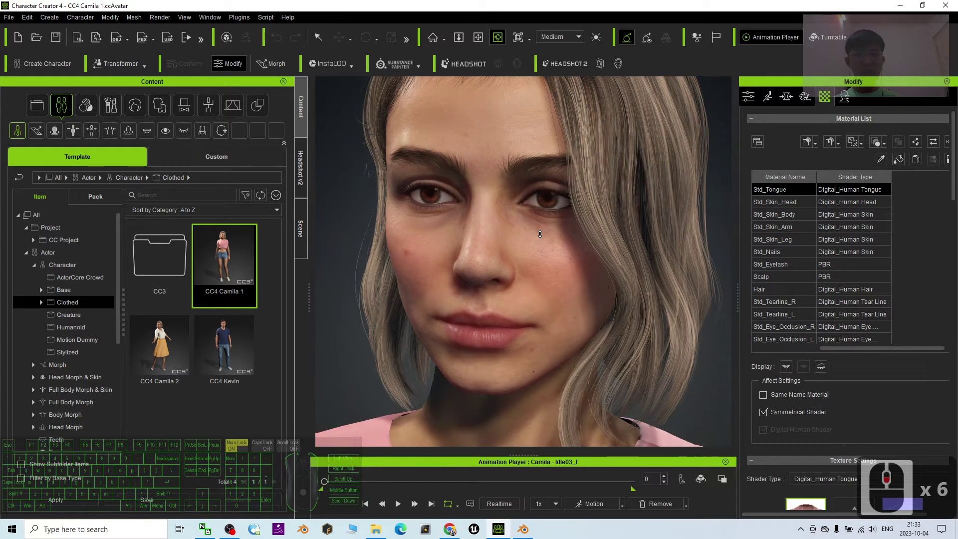
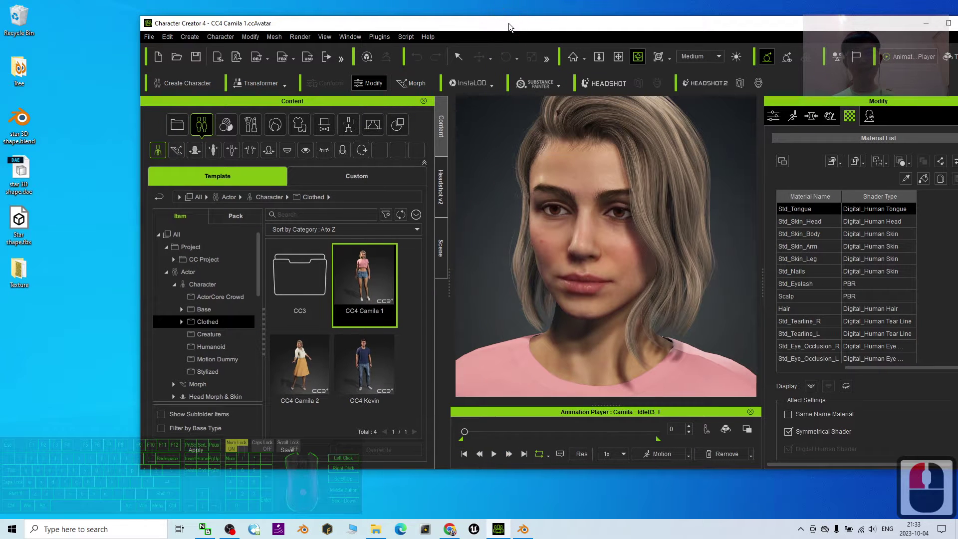
# Start an FBX Clothed Character export of Camila from the File > Export menu.
pyautogui.click(151, 42)
pyautogui.click(184, 132)
pyautogui.click(329, 183)
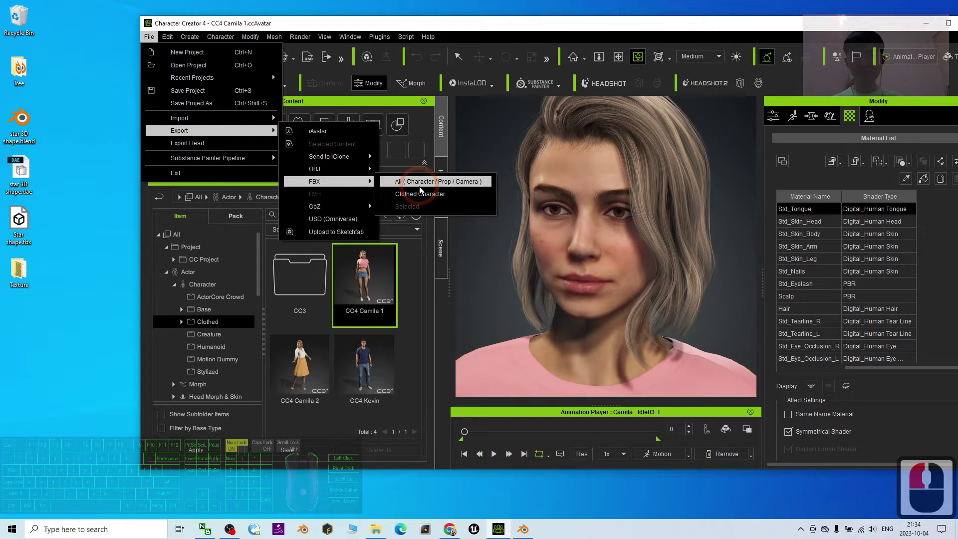
pyautogui.click(426, 200)
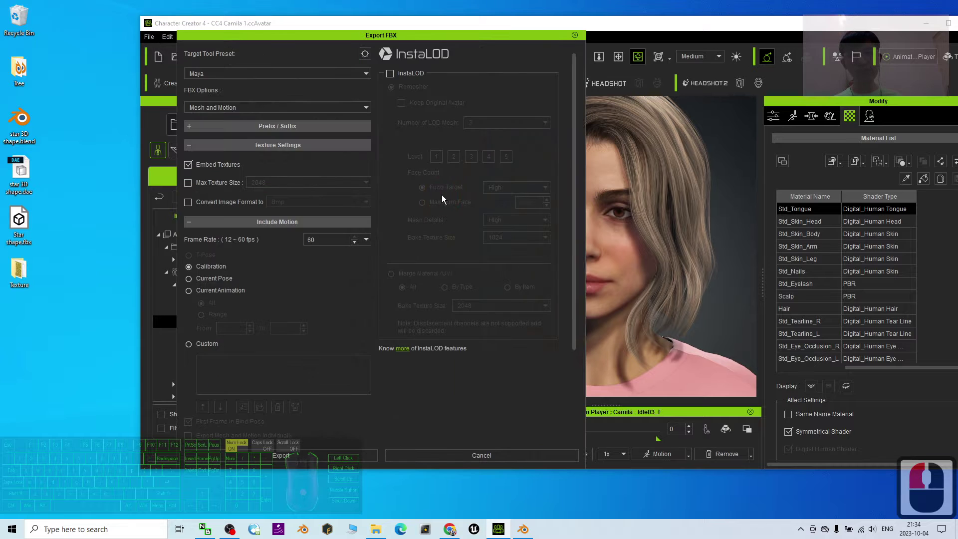
# Set the Target Tool Preset to Blender and review the FBX Options.
pyautogui.moveTo(265, 81); pyautogui.dragTo(239, 76)
pyautogui.click(239, 76)
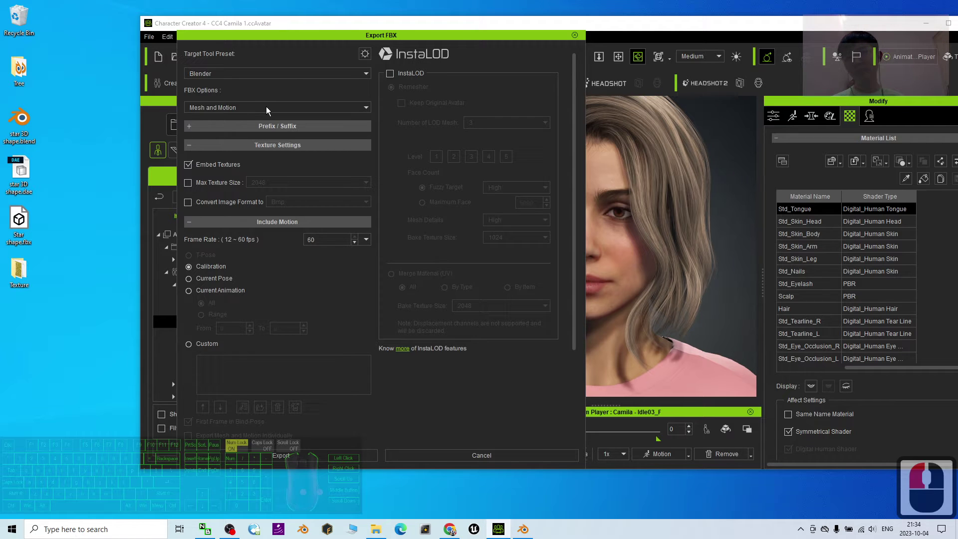
pyautogui.click(223, 109)
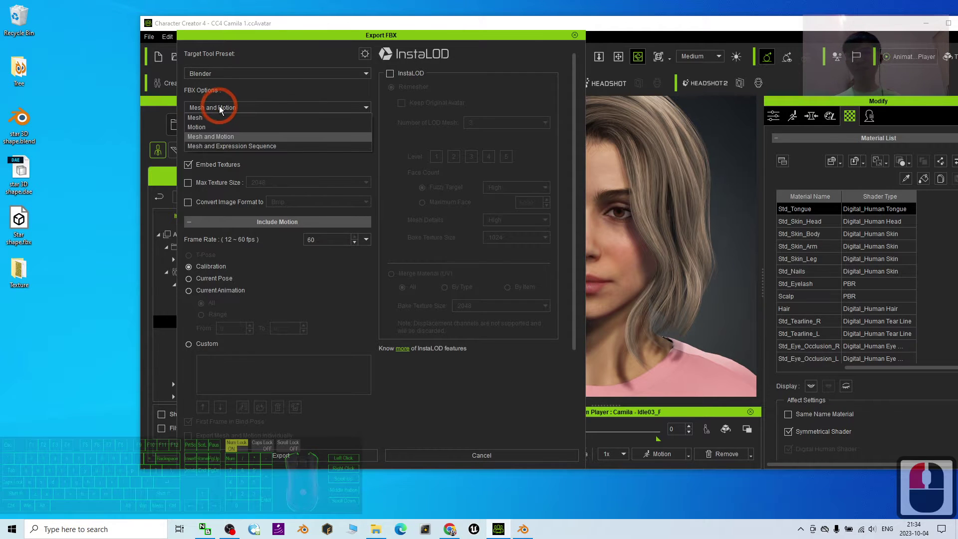
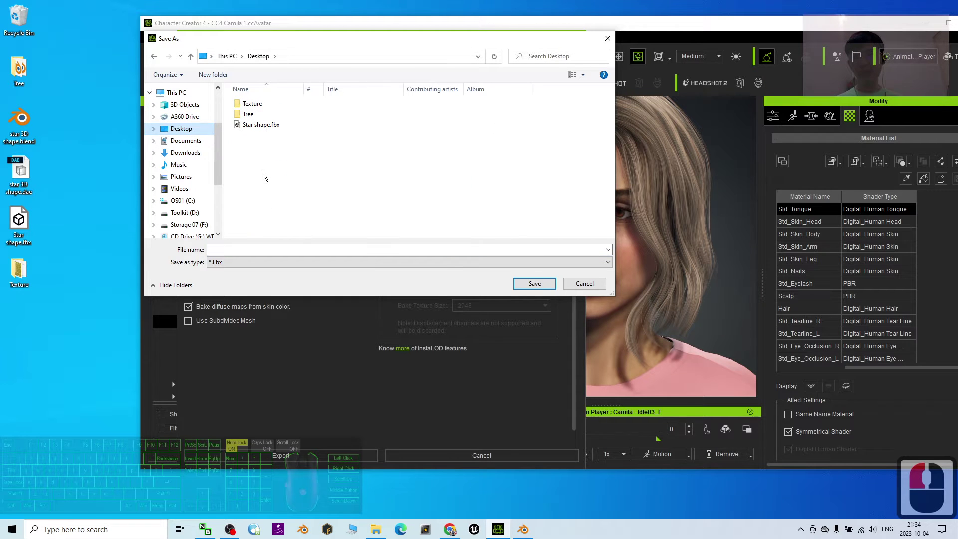
# Create a new Camila folder on the Desktop and enter it.
pyautogui.click(323, 280)
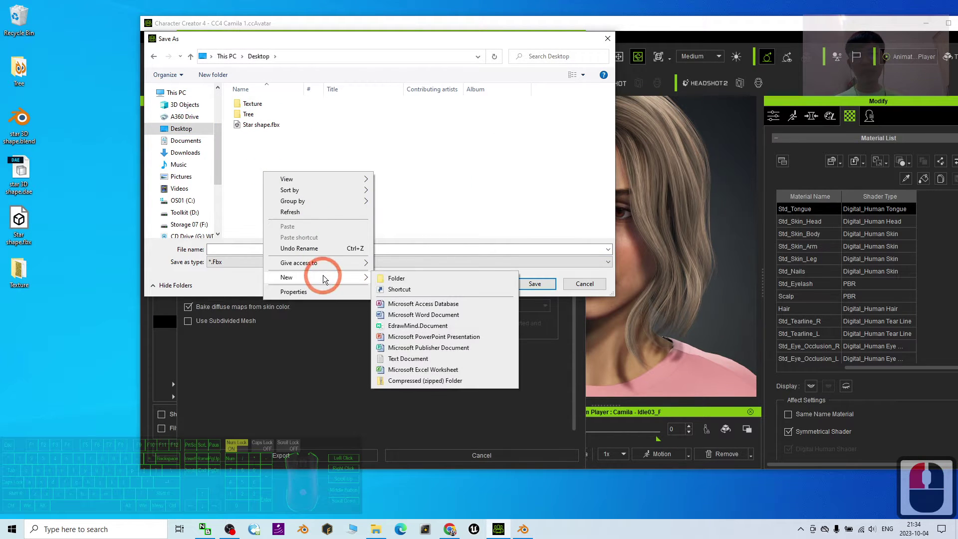
pyautogui.click(418, 276)
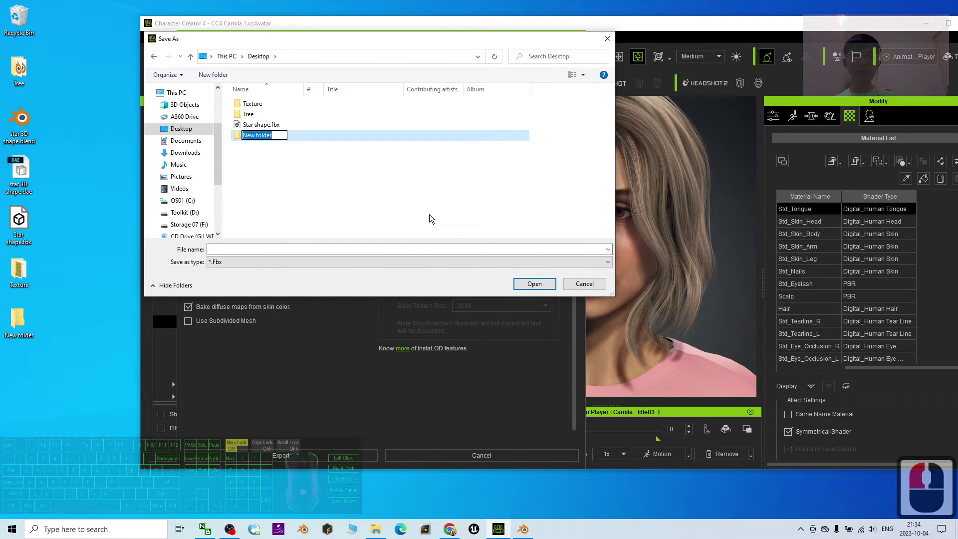
pyautogui.write('camila')
pyautogui.press('Return')
pyautogui.press('Return')
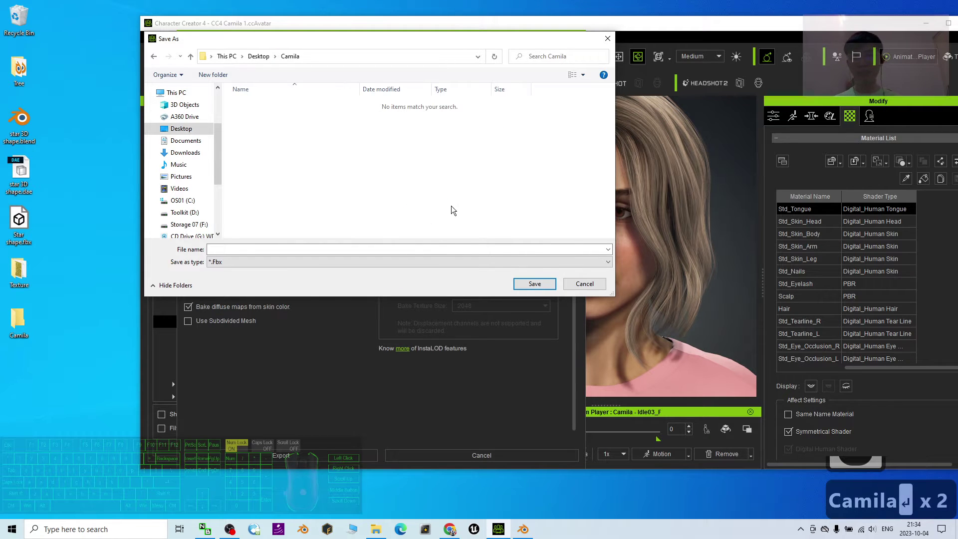
pyautogui.click(492, 54)
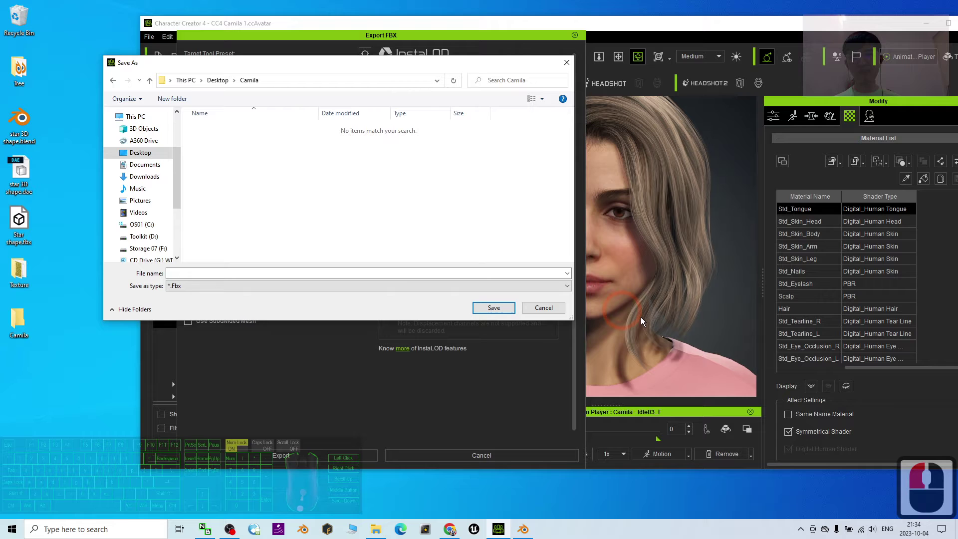
# Save the export as camila.fbx inside the Camila folder and switch to Blender.
pyautogui.click(219, 275)
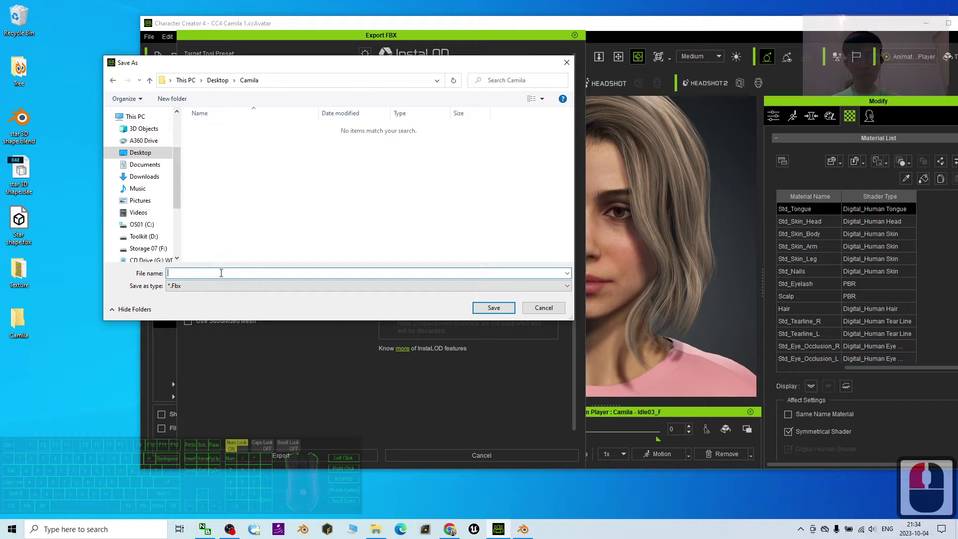
pyautogui.write('camil')
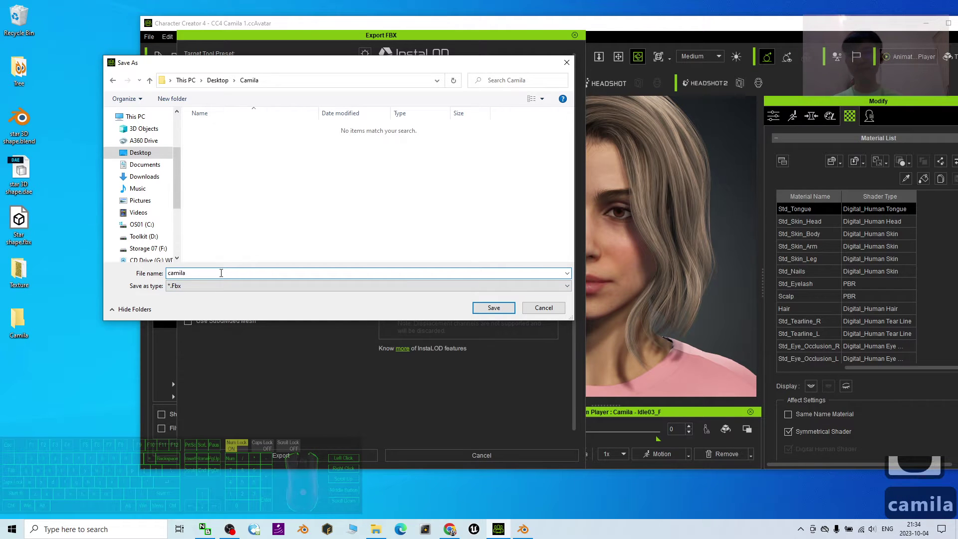
pyautogui.click(487, 306)
pyautogui.middleClick(645, 304)
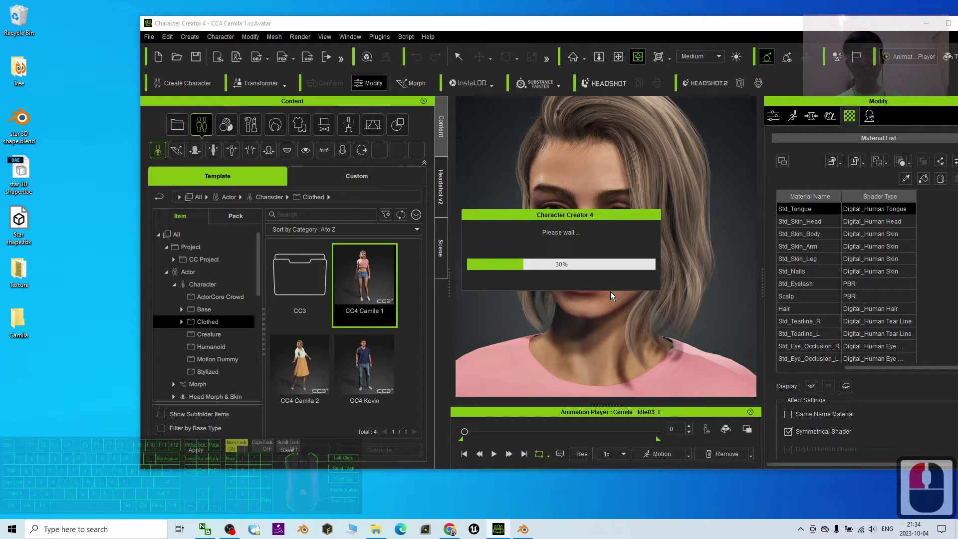
pyautogui.click(531, 531)
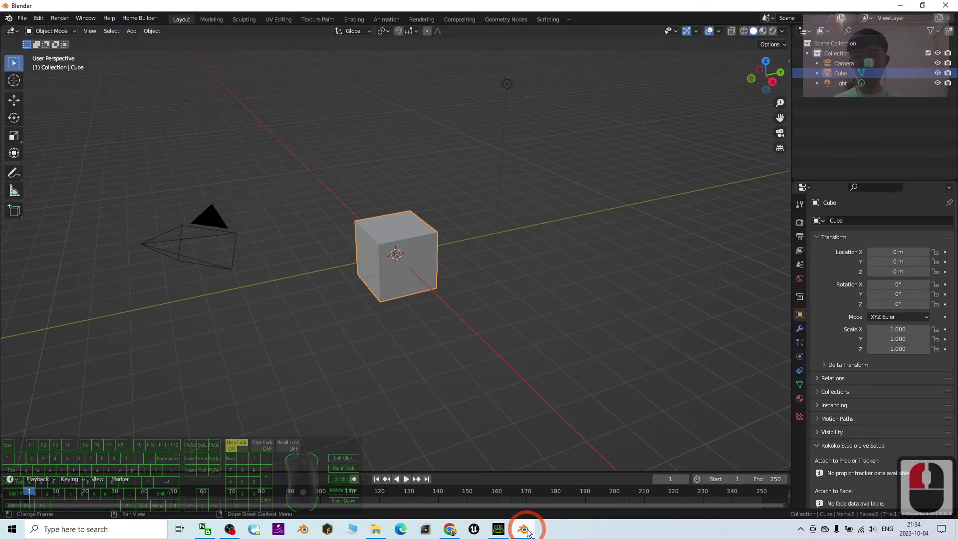
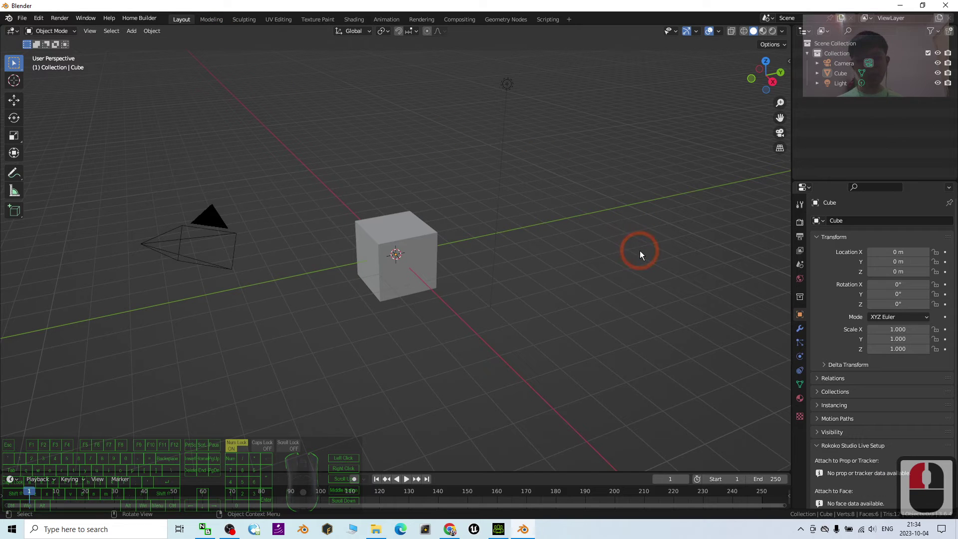
# Delete the default cube, camera and light, then browse Blender's import formats.
pyautogui.press('a')
pyautogui.press('Delete')
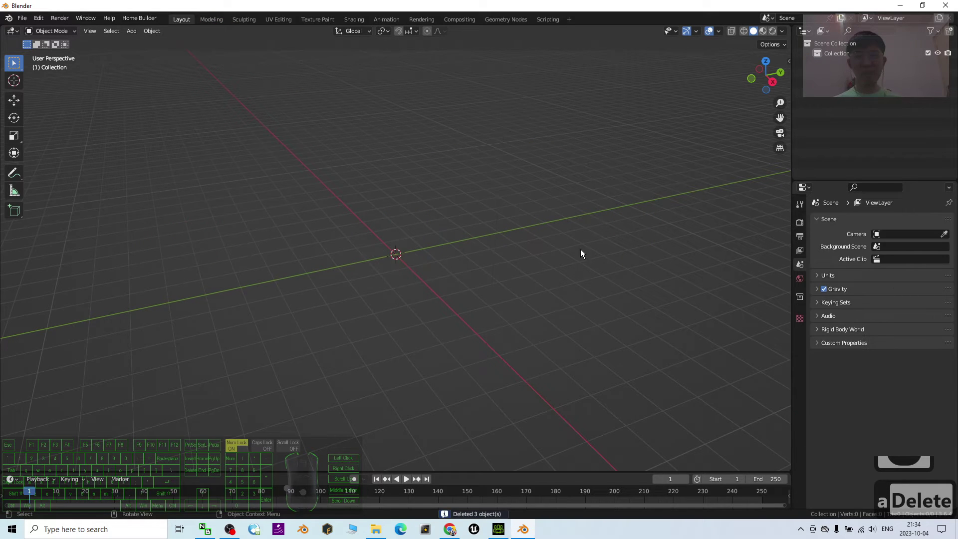
pyautogui.click(29, 23)
pyautogui.middleClick(64, 201)
pyautogui.moveTo(59, 177); pyautogui.dragTo(55, 154)
pyautogui.click(55, 154)
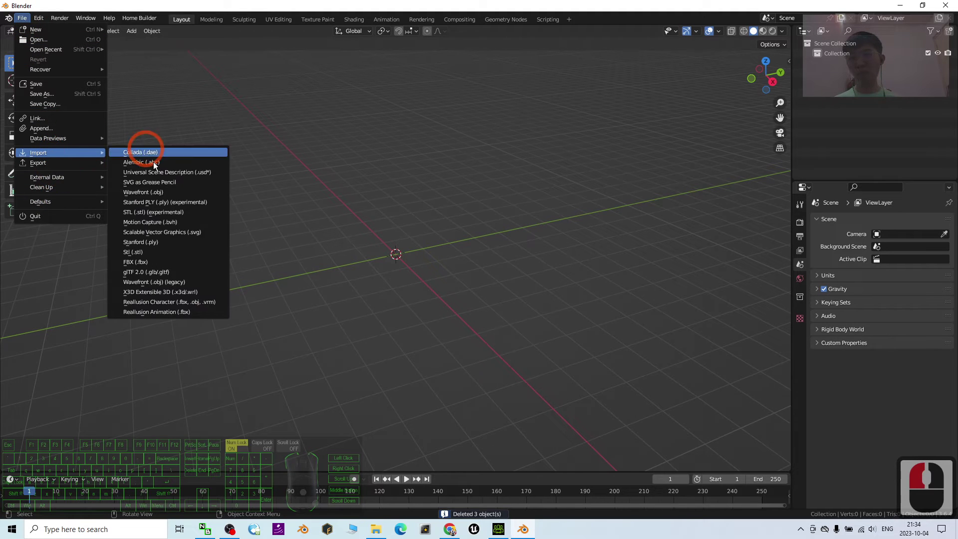
# Import camila.fbx from the Desktop Camila folder into the empty scene.
pyautogui.click(142, 264)
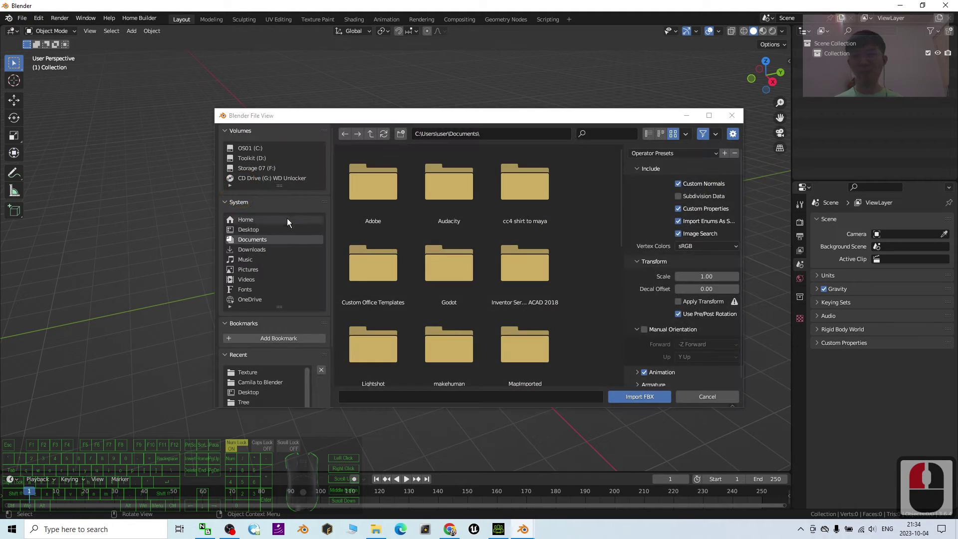
pyautogui.click(259, 231)
pyautogui.click(520, 302)
pyautogui.middleClick(487, 256)
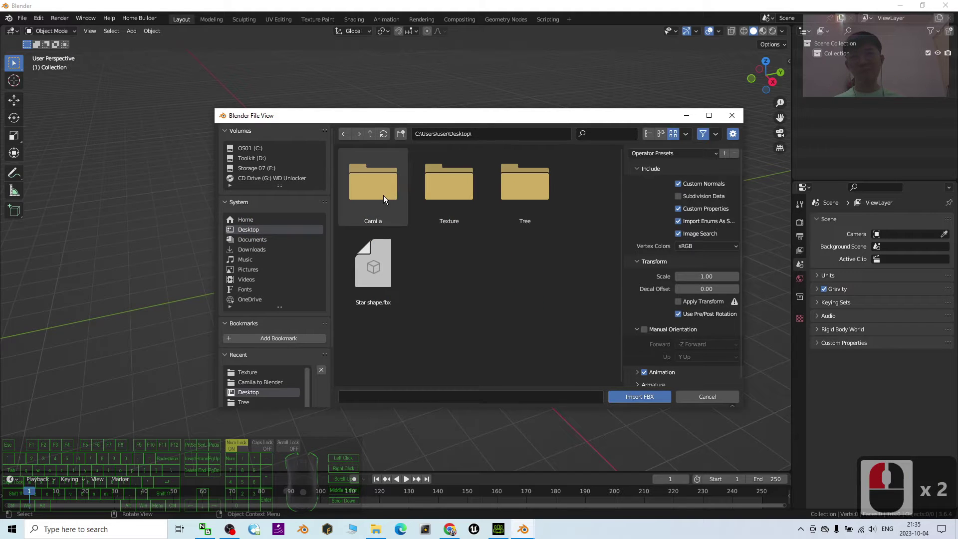
pyautogui.doubleClick(383, 197)
pyautogui.click(463, 286)
pyautogui.doubleClick(456, 191)
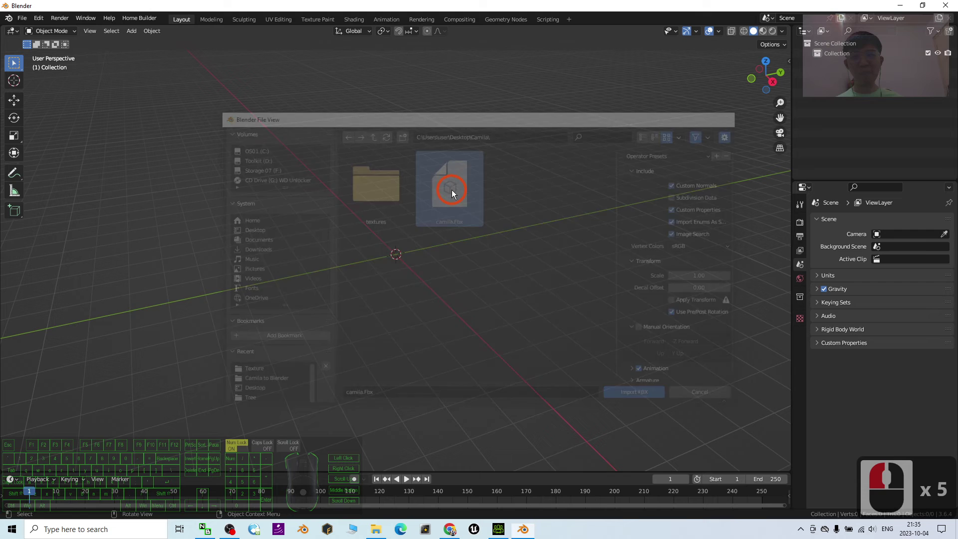
# Frame the imported Camila's head and shoulders in the viewport.
pyautogui.scroll(3)
pyautogui.middleClick(409, 166)
pyautogui.middleClick(439, 157)
pyautogui.click(521, 151)
pyautogui.moveTo(513, 155); pyautogui.dragTo(510, 267)
pyautogui.moveTo(510, 267); pyautogui.dragTo(767, 36)
pyautogui.doubleClick(766, 35)
pyautogui.scroll(3)
pyautogui.moveTo(538, 165); pyautogui.dragTo(501, 345)
pyautogui.moveTo(523, 326); pyautogui.dragTo(547, 320)
pyautogui.moveTo(643, 164); pyautogui.dragTo(609, 221)
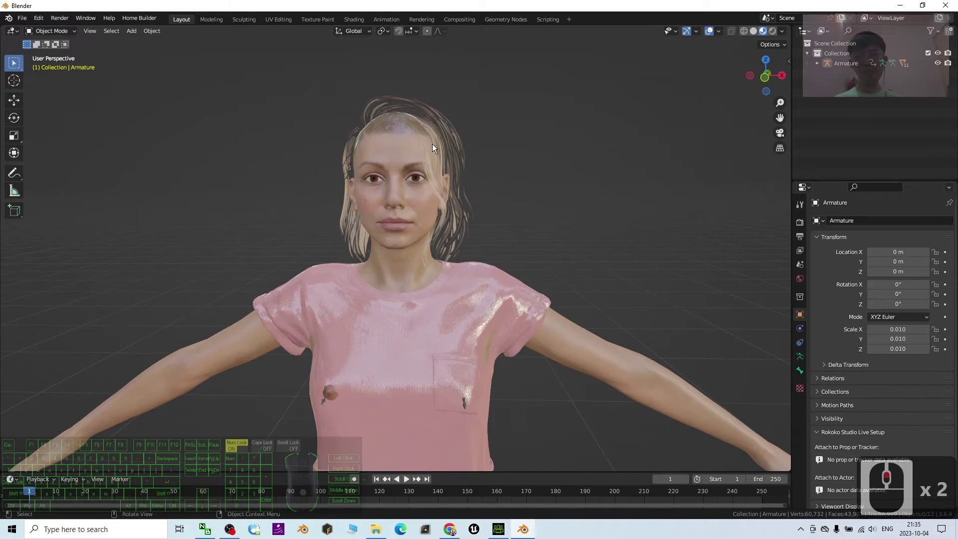
# Select the hair object and set its material Blend Mode to Alpha Hashed.
pyautogui.moveTo(453, 147); pyautogui.dragTo(559, 185)
pyautogui.moveTo(561, 178); pyautogui.dragTo(399, 156)
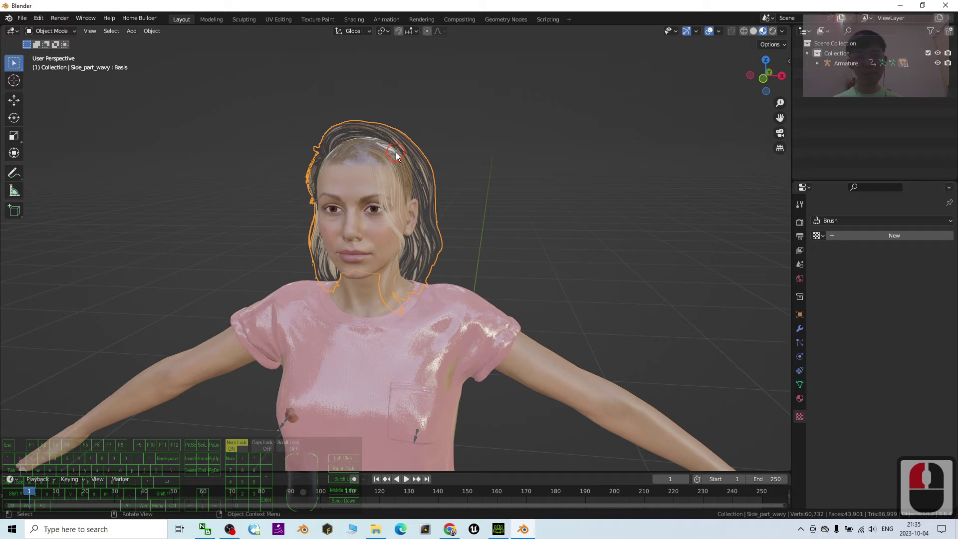
pyautogui.click(808, 396)
pyautogui.moveTo(861, 241); pyautogui.dragTo(817, 237)
pyautogui.moveTo(818, 238); pyautogui.dragTo(910, 356)
pyautogui.scroll(-3)
pyautogui.moveTo(907, 374); pyautogui.dragTo(374, 153)
# Select the CC_Base_Body mesh ready for texture painting.
pyautogui.scroll(-3)
pyautogui.scroll(3)
pyautogui.scroll(-3)
pyautogui.moveTo(446, 166); pyautogui.dragTo(562, 271)
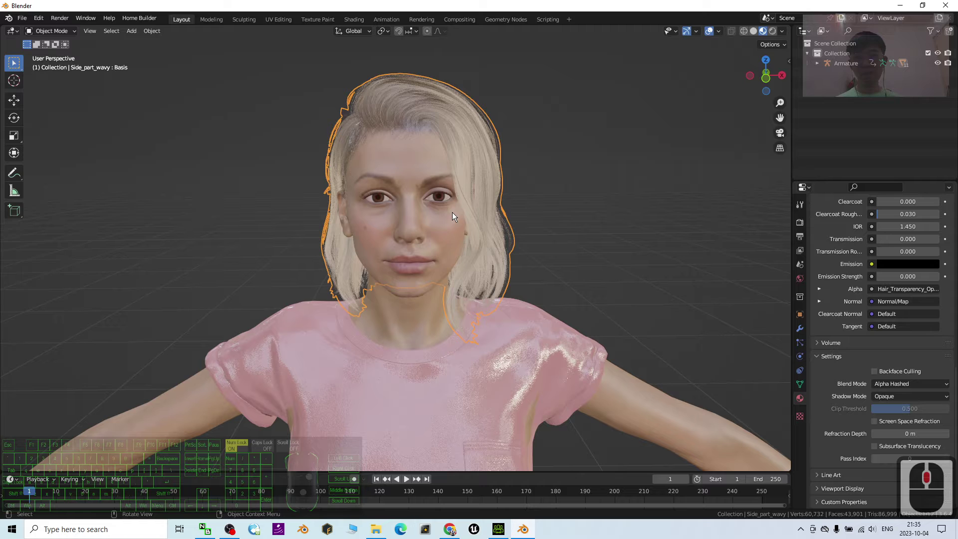
pyautogui.press('Tab')
pyautogui.moveTo(452, 228); pyautogui.dragTo(429, 208)
pyautogui.moveTo(429, 207); pyautogui.dragTo(638, 405)
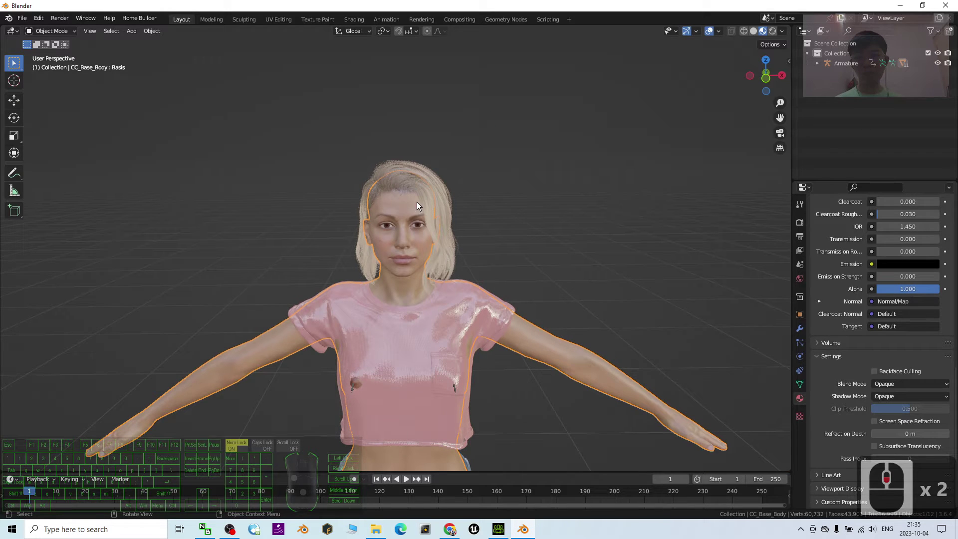
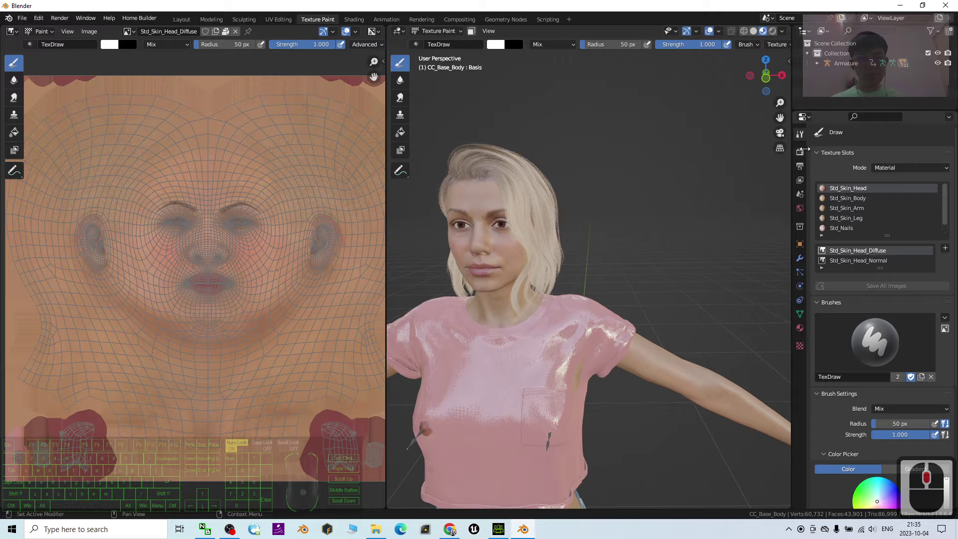
# Bring the face into view, paint a green test stroke on the forehead and undo it.
pyautogui.rightClick(804, 136)
pyautogui.moveTo(804, 137); pyautogui.dragTo(890, 138)
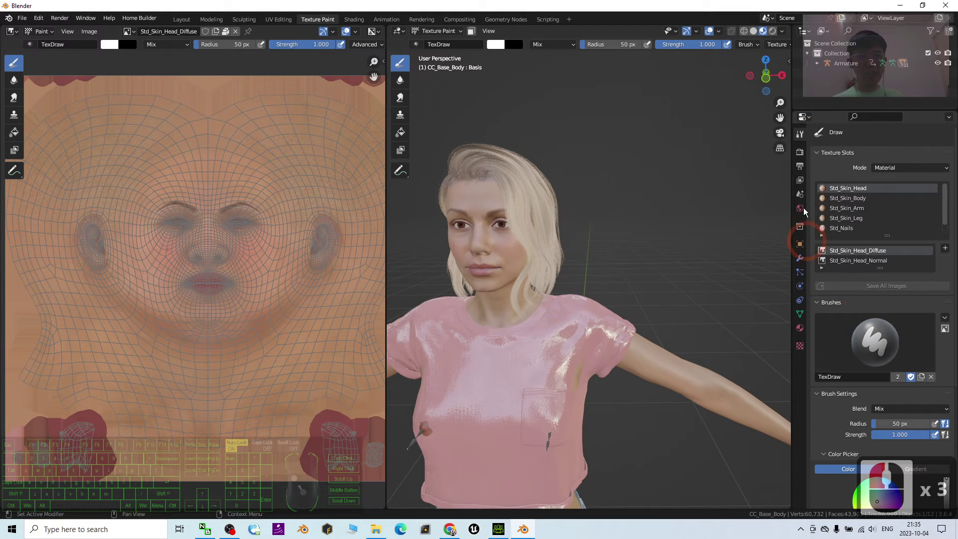
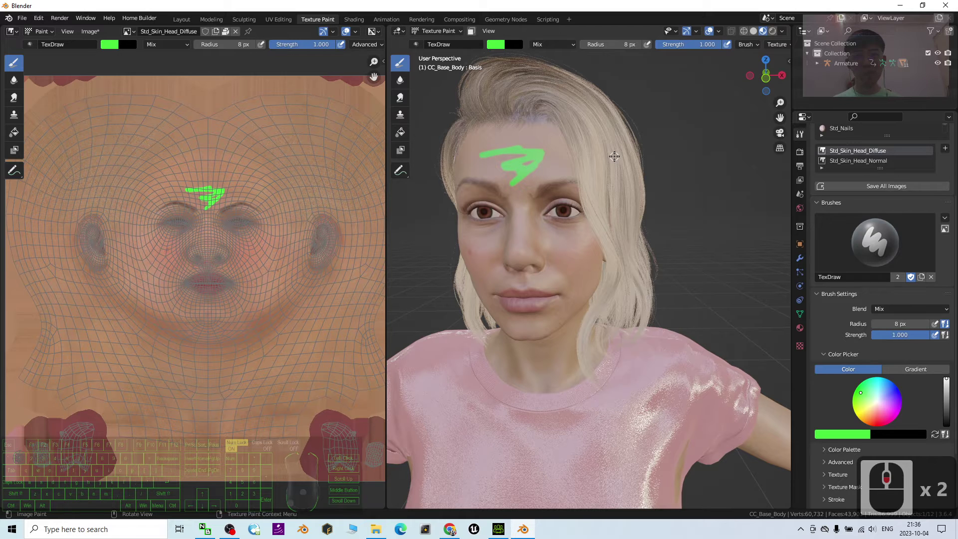
pyautogui.press('ctrl+z')
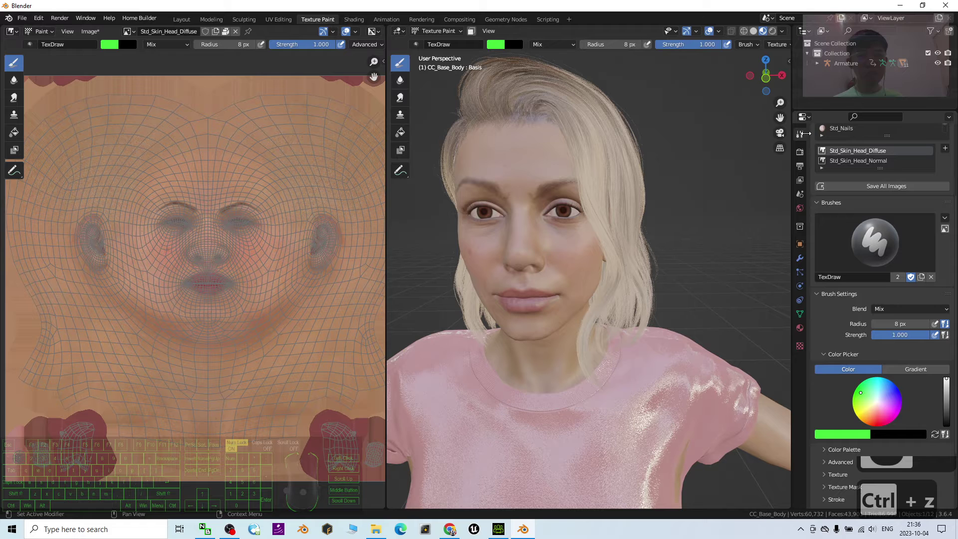
# Browse for qubodup-light_wood.png to load as the brush texture.
pyautogui.moveTo(805, 139); pyautogui.dragTo(651, 141)
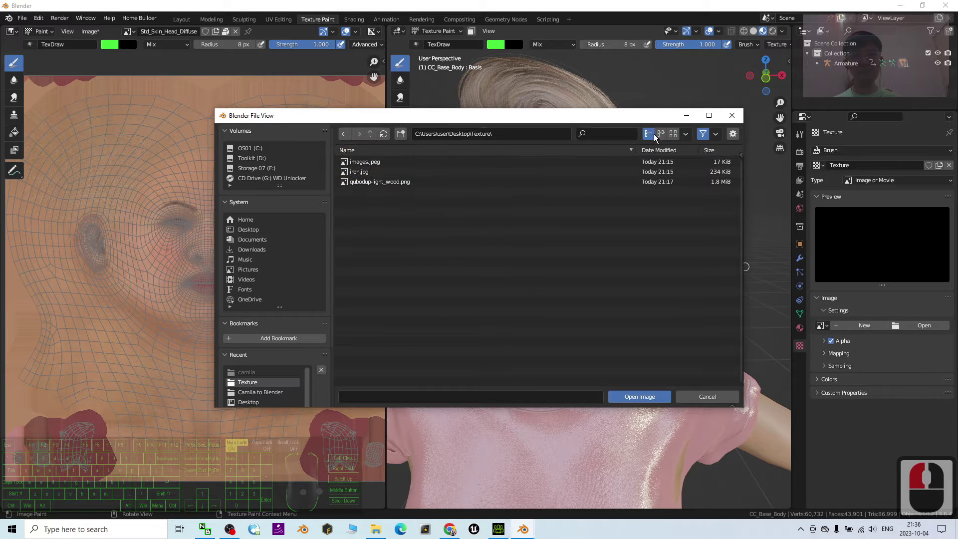
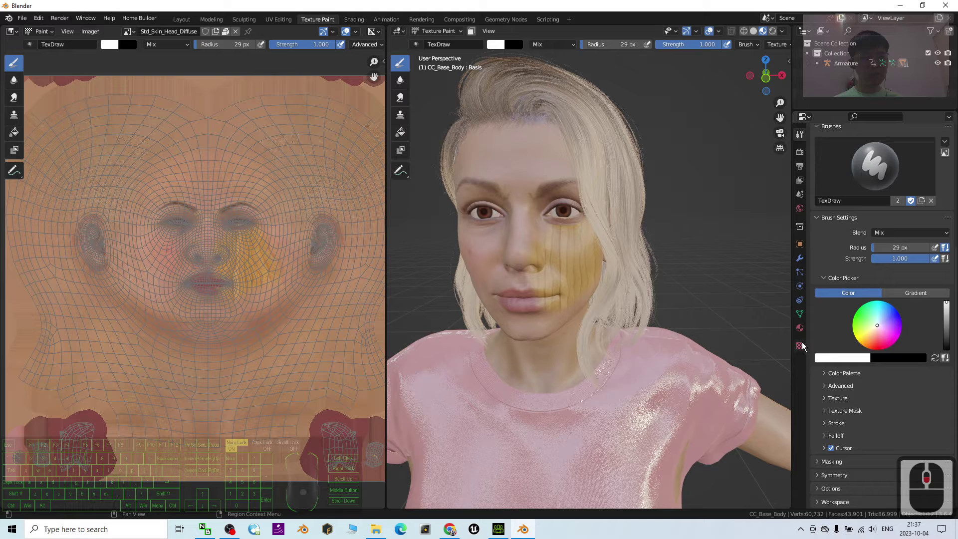
# Adjust the brush texture settings and paint wood and gold patterns over face, belly and legs.
pyautogui.scroll(3)
pyautogui.click(804, 353)
pyautogui.moveTo(896, 238); pyautogui.dragTo(896, 349)
pyautogui.scroll(-3)
pyautogui.moveTo(824, 479); pyautogui.dragTo(820, 453)
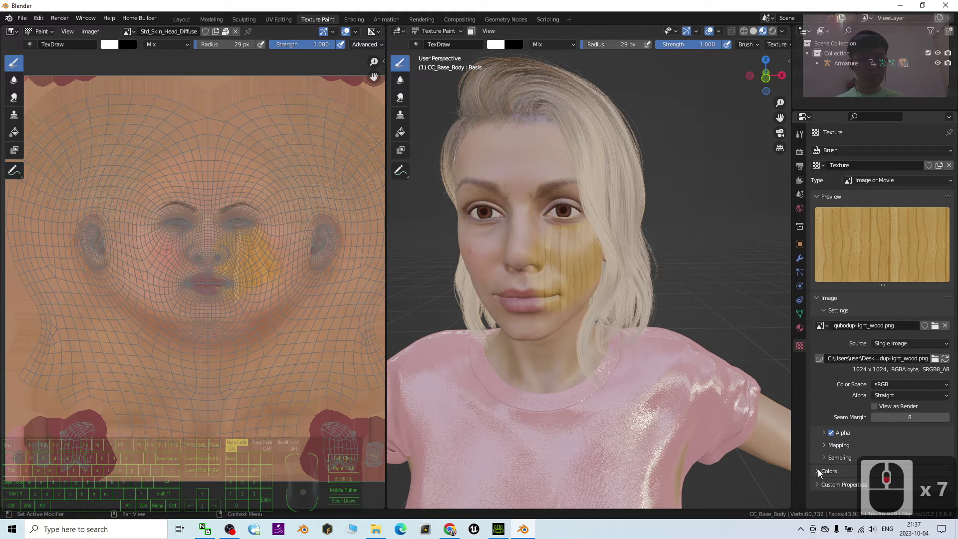
pyautogui.moveTo(827, 449); pyautogui.dragTo(853, 406)
pyautogui.scroll(-3)
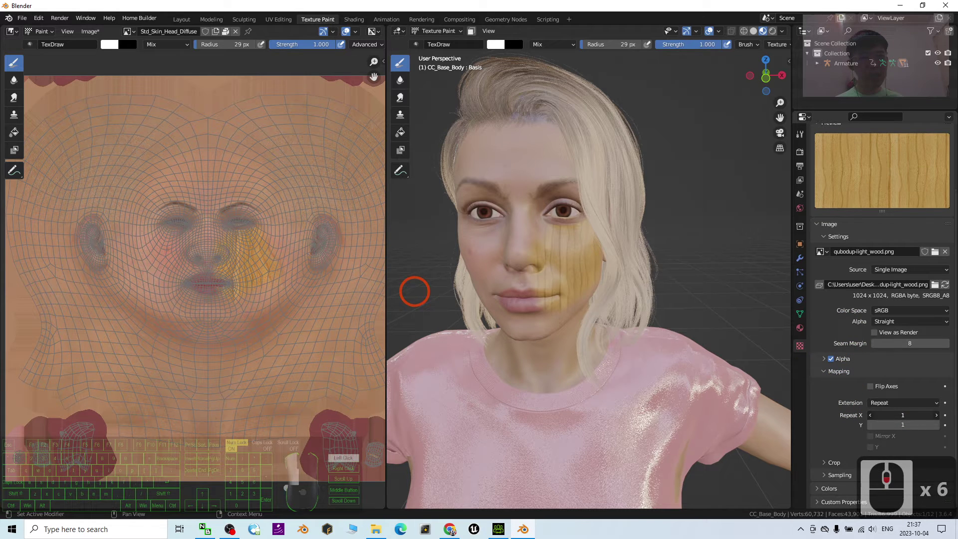
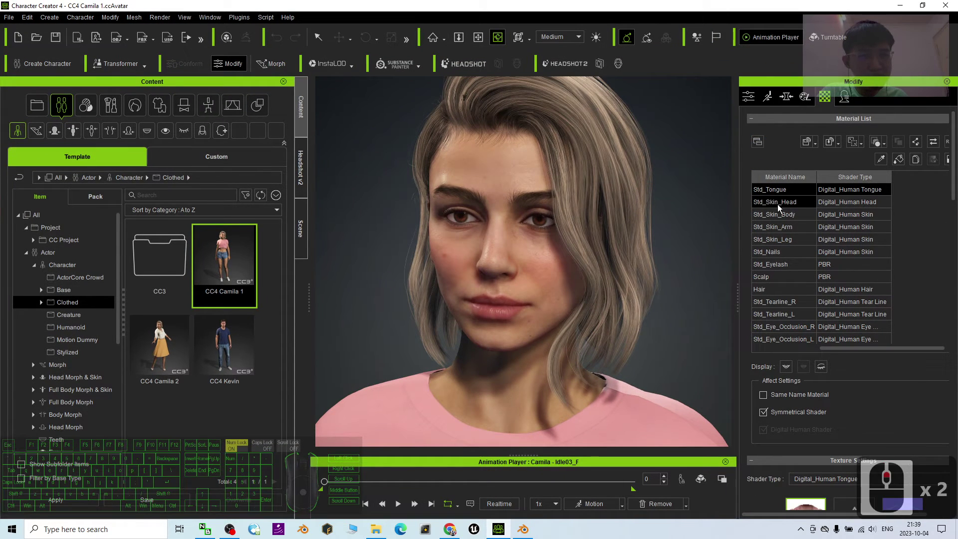
# Inspect the Std_Skin_Head and Std_Skin_Leg materials in the Material List.
pyautogui.moveTo(780, 208); pyautogui.dragTo(835, 268)
pyautogui.scroll(-3)
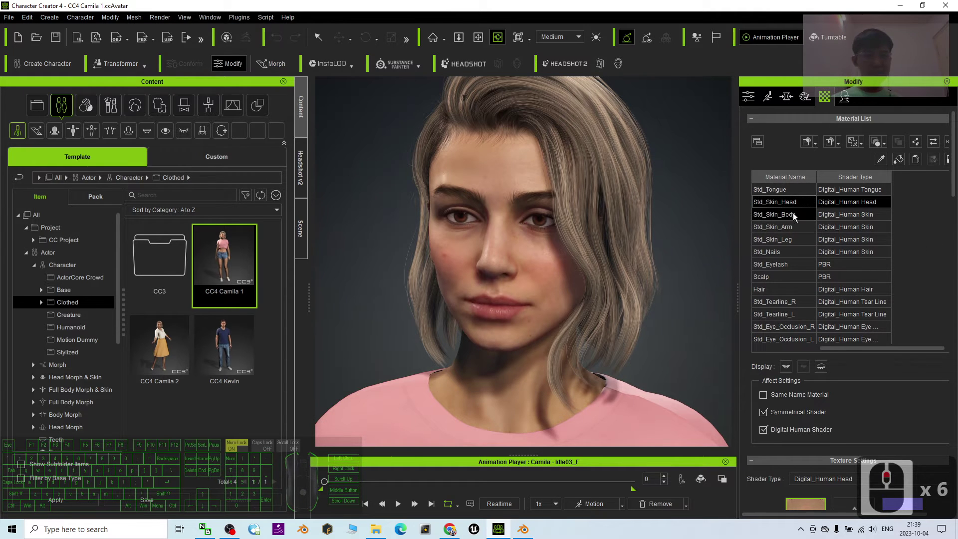
pyautogui.moveTo(797, 204); pyautogui.dragTo(790, 220)
pyautogui.moveTo(795, 230); pyautogui.dragTo(795, 242)
pyautogui.click(794, 243)
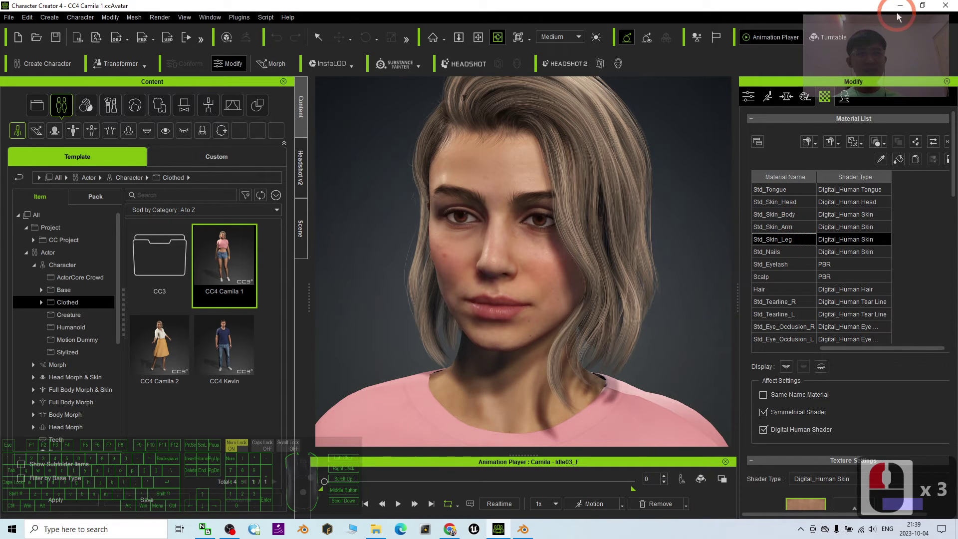
# Minimize Character Creator 4 so Blender shows again.
pyautogui.click(898, 16)
pyautogui.moveTo(902, 8); pyautogui.dragTo(143, 35)
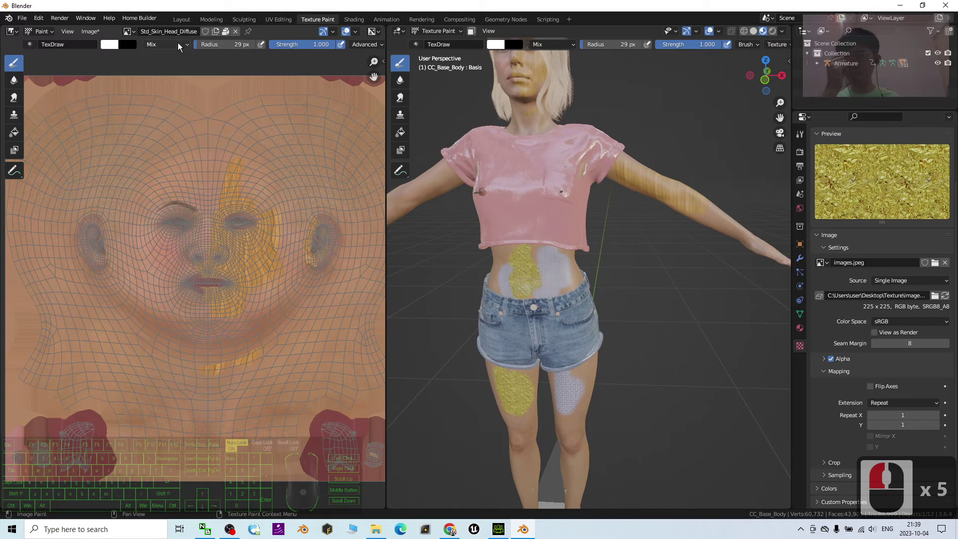
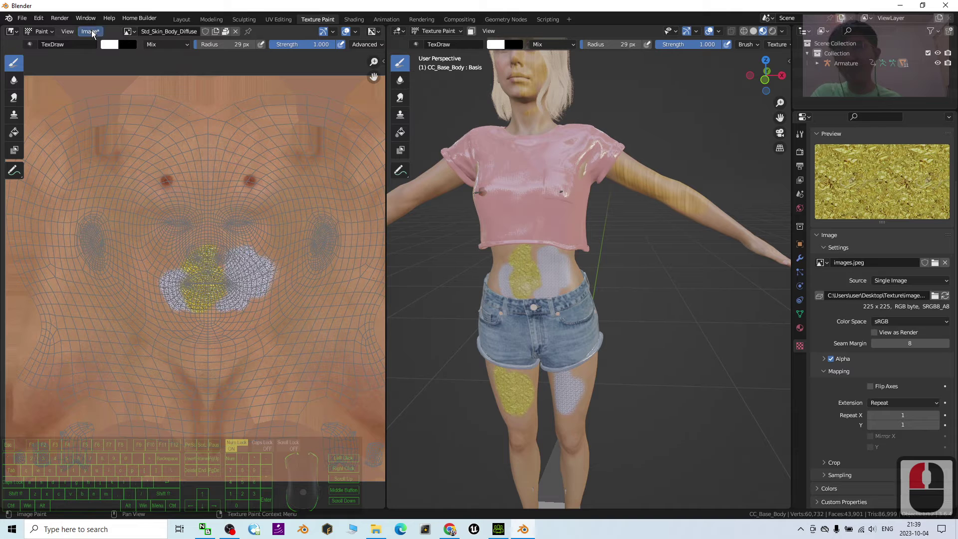
# Begin saving the painted body diffuse image under a new name via Image > Save As.
pyautogui.click(95, 34)
pyautogui.click(124, 147)
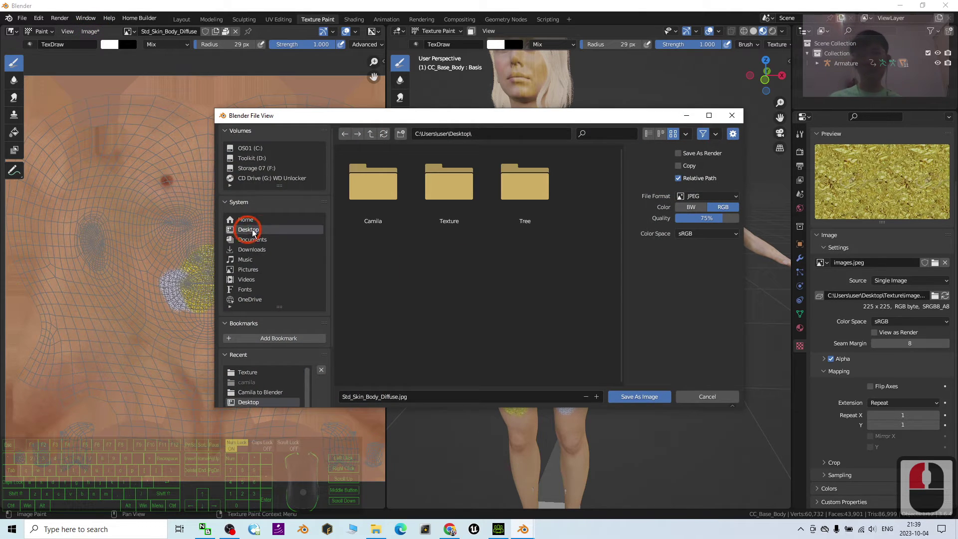
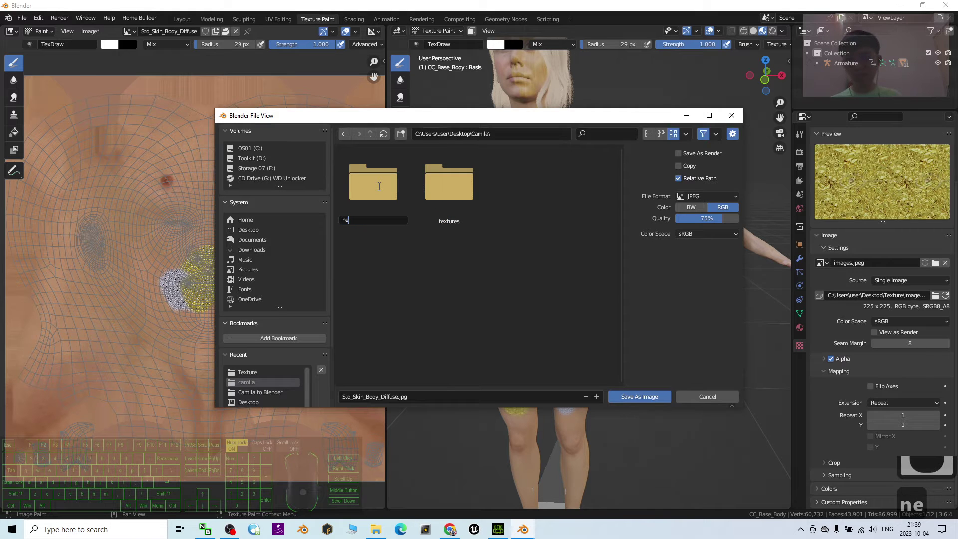
# Create a 'new textures' folder inside the desktop Camila folder and enter it.
pyautogui.write('t')
pyautogui.press('BackSpace')
pyautogui.write('Backw')
pyautogui.press('space')
pyautogui.write('t')
pyautogui.write('extures')
pyautogui.press('Return')
pyautogui.press('Return')
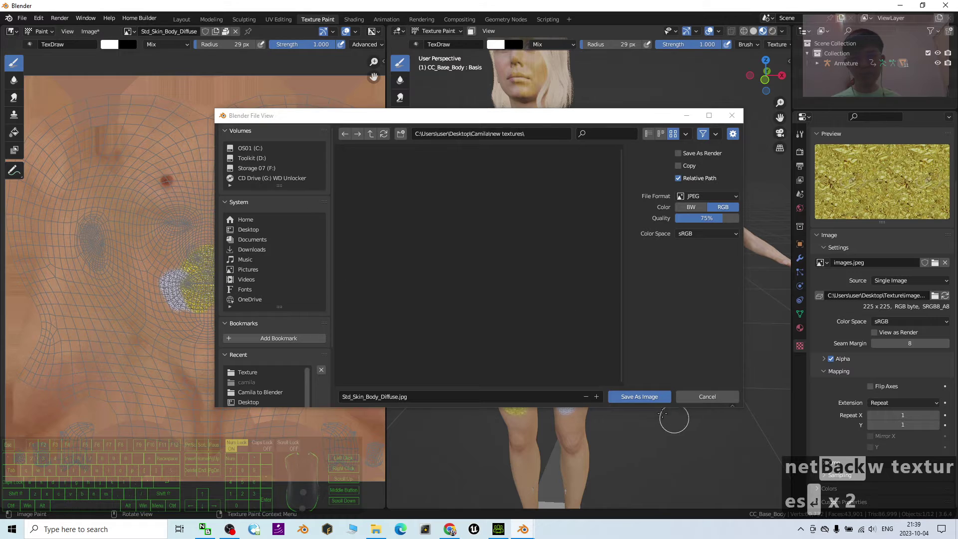
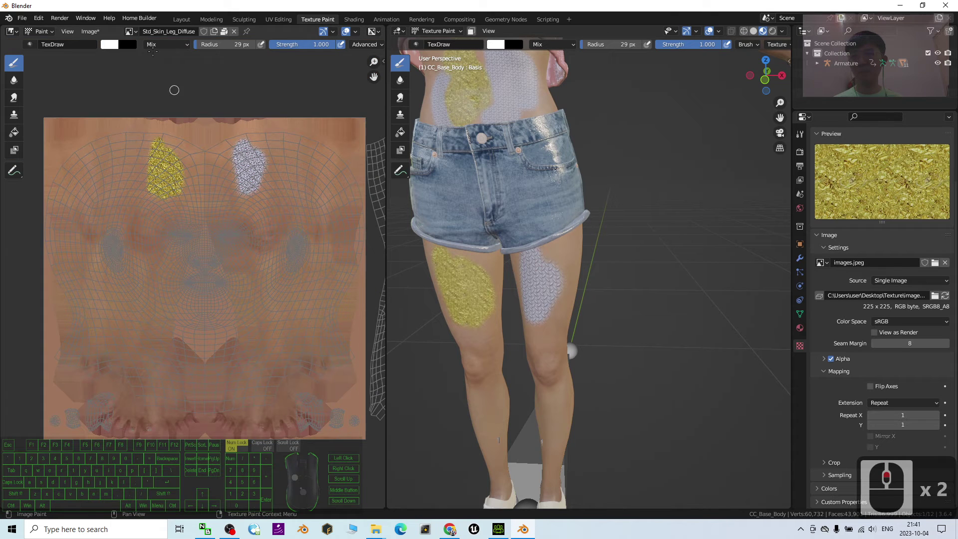
# Bring up the Save As Image dialog for the painted leg skin texture.
pyautogui.moveTo(98, 39); pyautogui.dragTo(131, 144)
pyautogui.click(128, 145)
pyautogui.click(118, 151)
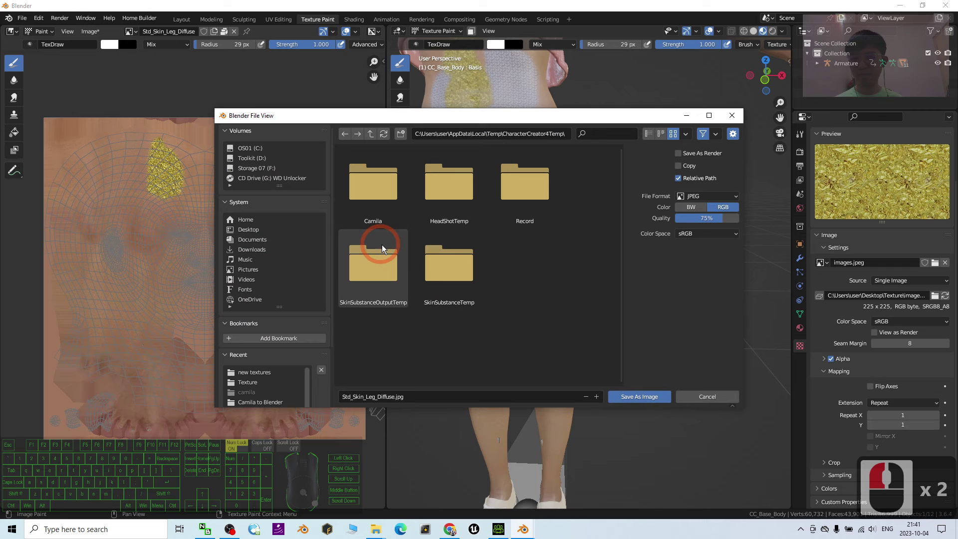
# Save it as Std_Skin_Leg_Diffuse.jpg in the new textures folder.
pyautogui.click(256, 237)
pyautogui.click(362, 193)
pyautogui.doubleClick(379, 189)
pyautogui.click(633, 402)
pyautogui.moveTo(929, 2); pyautogui.dragTo(907, 3)
pyautogui.click(906, 3)
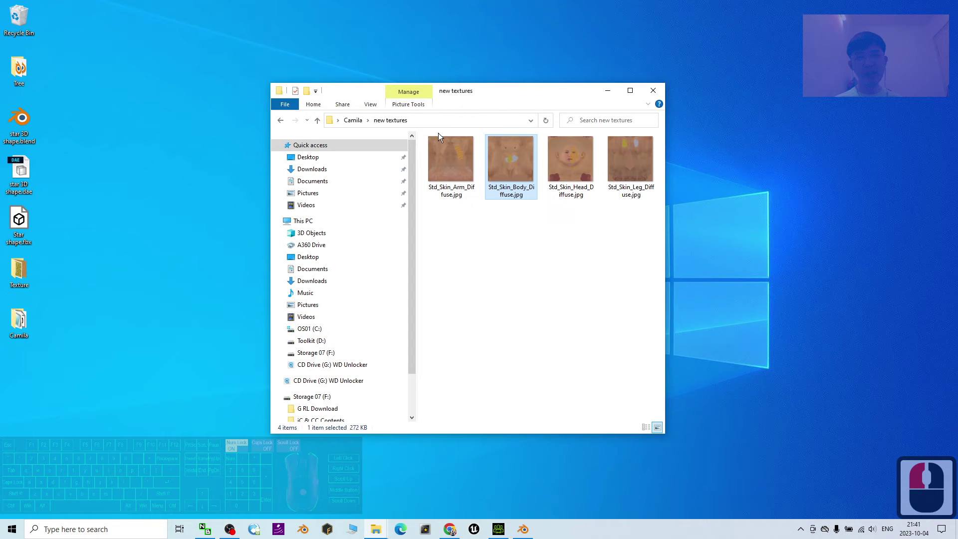
# Preview Std_Skin_Arm_Diffuse.jpg in Photos and arrow through the neighbouring saved textures.
pyautogui.doubleClick(456, 160)
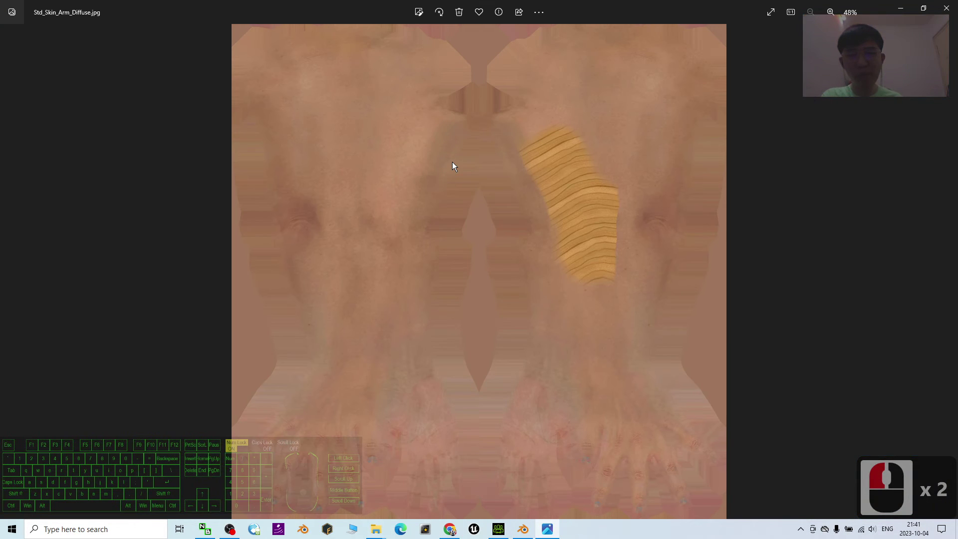
pyautogui.press('Right')
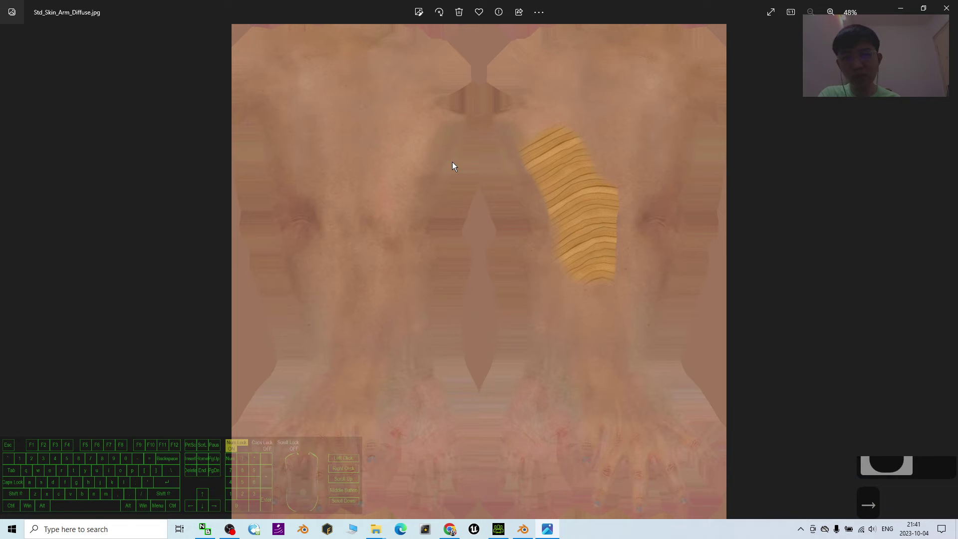
pyautogui.press('Right')
pyautogui.press('Left')
pyautogui.moveTo(941, 17); pyautogui.dragTo(633, 161)
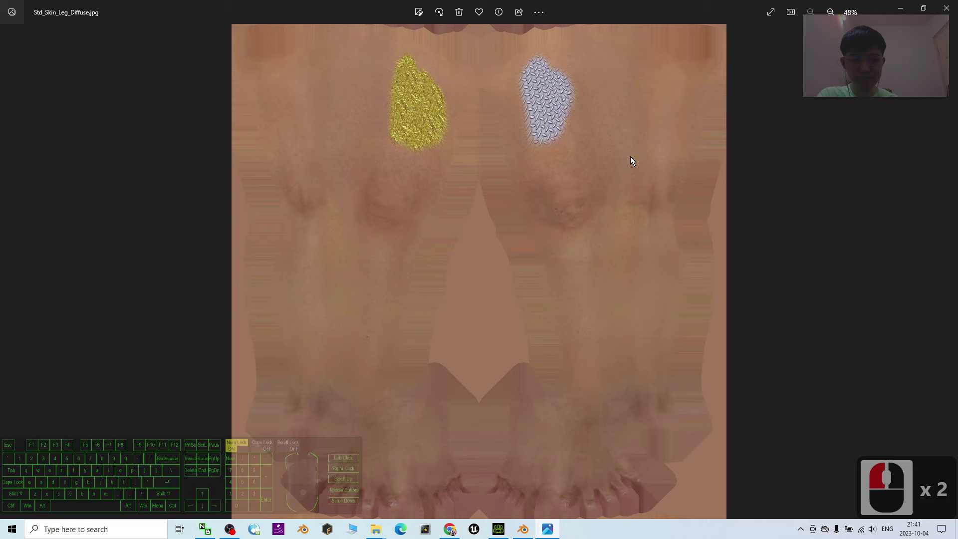
pyautogui.press('Left')
pyautogui.press('Left')
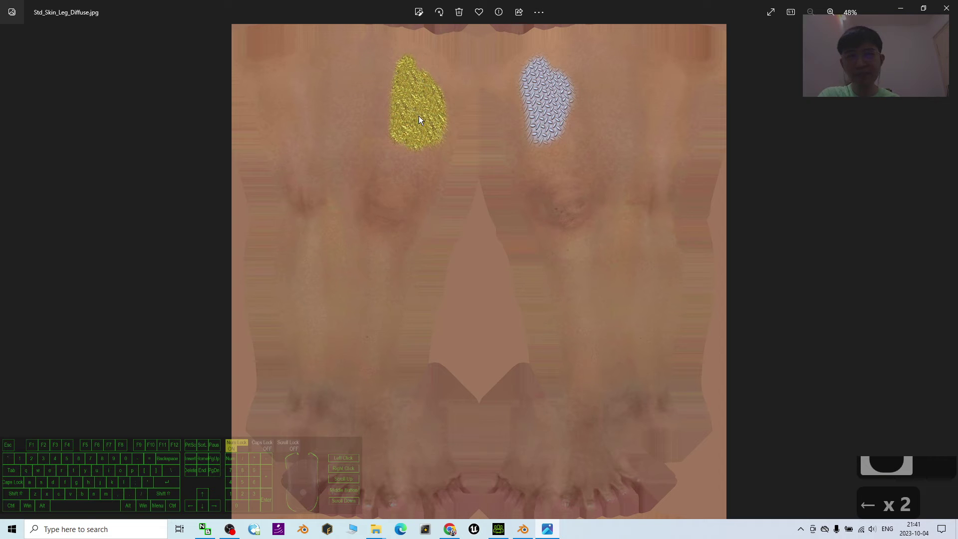
# Preview Std_Skin_Head_Diffuse.jpg from the new textures folder.
pyautogui.moveTo(792, 18); pyautogui.dragTo(591, 76)
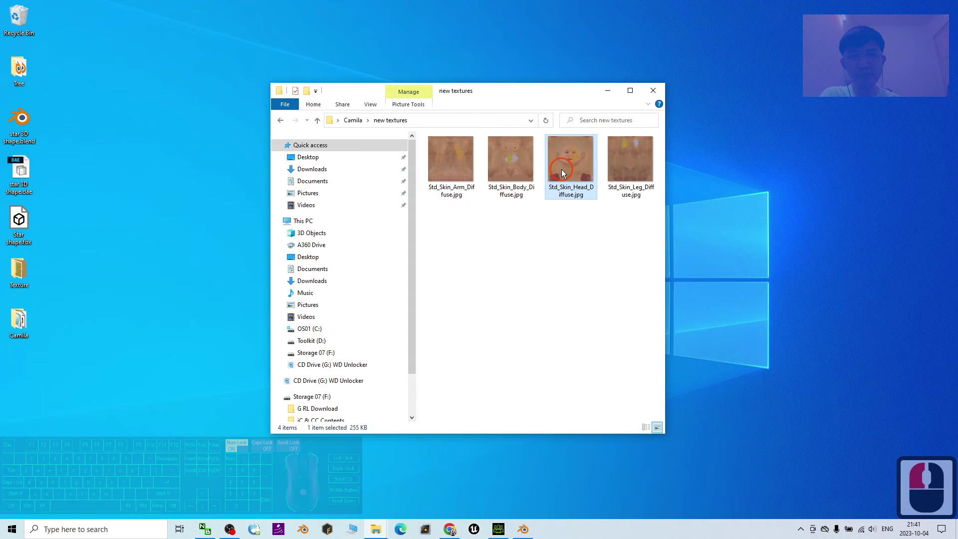
pyautogui.click(565, 172)
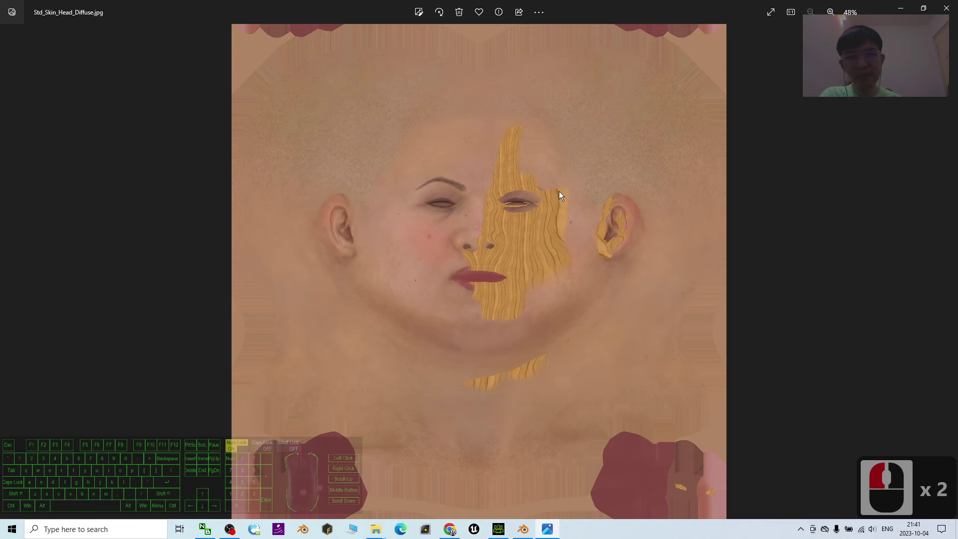
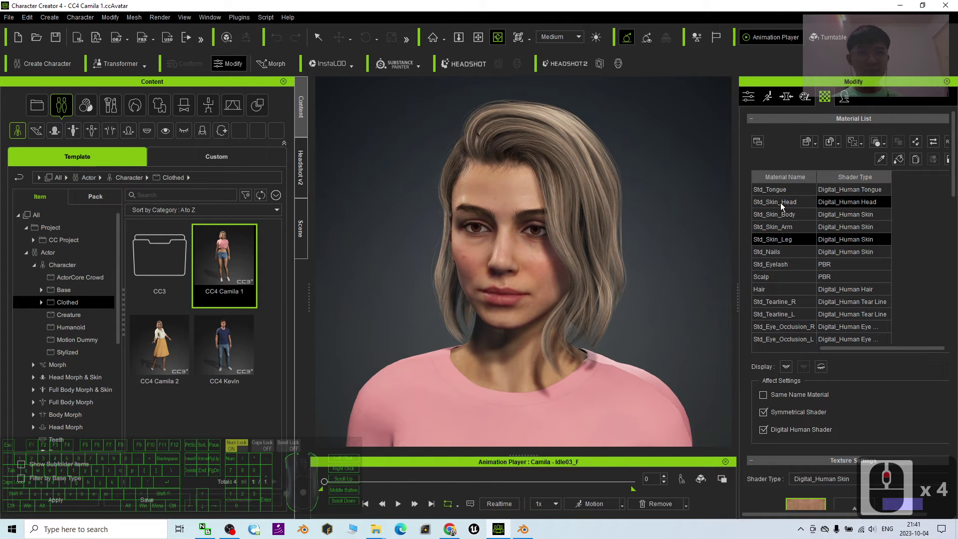
# Load the painted head diffuse image into the Std_Skin_Head base colour so wood covers half the face.
pyautogui.moveTo(779, 206); pyautogui.dragTo(897, 286)
pyautogui.scroll(-3)
pyautogui.rightClick(897, 287)
pyautogui.moveTo(898, 288); pyautogui.dragTo(810, 204)
pyautogui.rightClick(810, 204)
pyautogui.scroll(-3)
pyautogui.moveTo(795, 201); pyautogui.dragTo(781, 230)
pyautogui.doubleClick(826, 101)
pyautogui.click(816, 112)
# Orbit and zoom around Camila to inspect the applied face and body patches.
pyautogui.moveTo(384, 528); pyautogui.dragTo(576, 278)
pyautogui.scroll(-3)
pyautogui.moveTo(548, 267); pyautogui.dragTo(534, 236)
pyautogui.scroll(-3)
pyautogui.scroll(3)
pyautogui.scroll(-3)
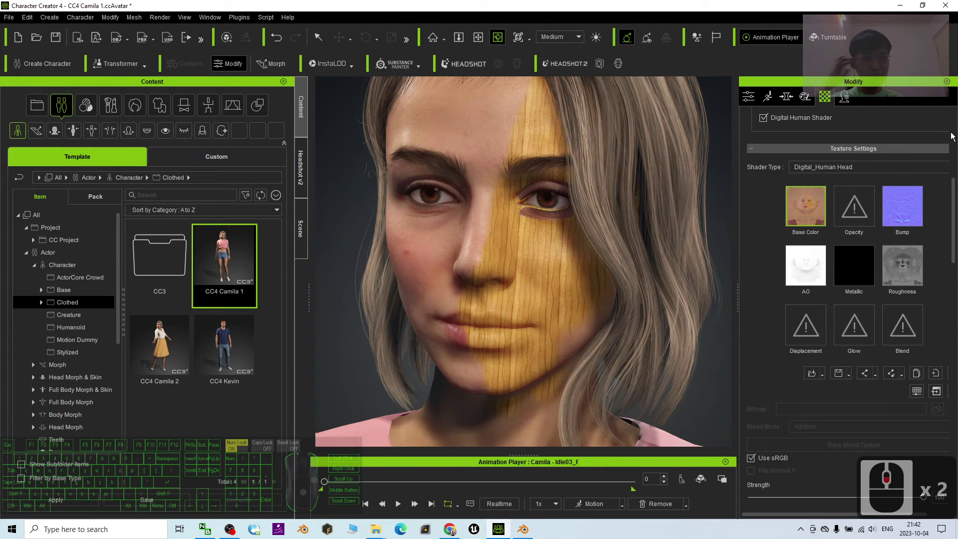
pyautogui.scroll(-3)
pyautogui.scroll(-3)
pyautogui.scroll(-3)
pyautogui.moveTo(840, 166); pyautogui.dragTo(788, 229)
pyautogui.scroll(-3)
pyautogui.moveTo(785, 221); pyautogui.dragTo(422, 491)
pyautogui.moveTo(423, 493); pyautogui.dragTo(467, 502)
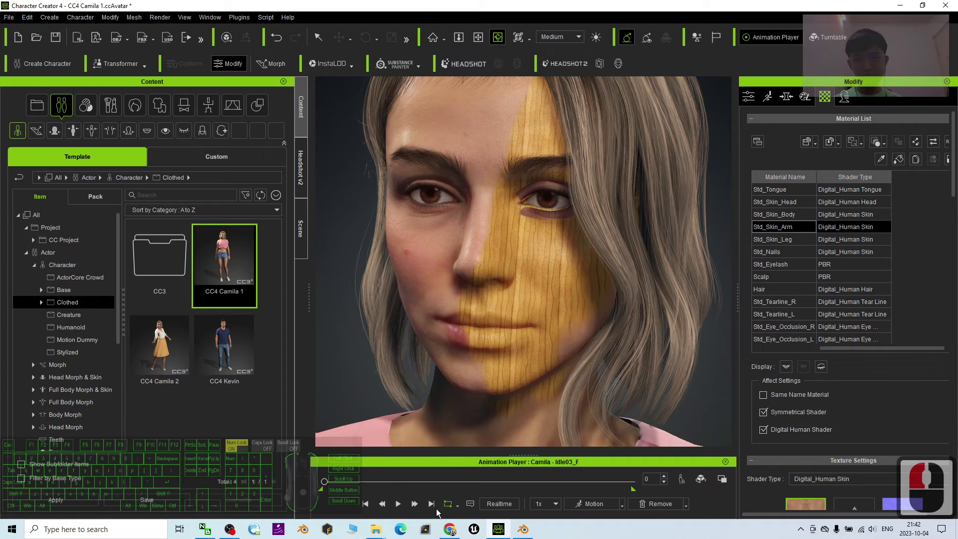
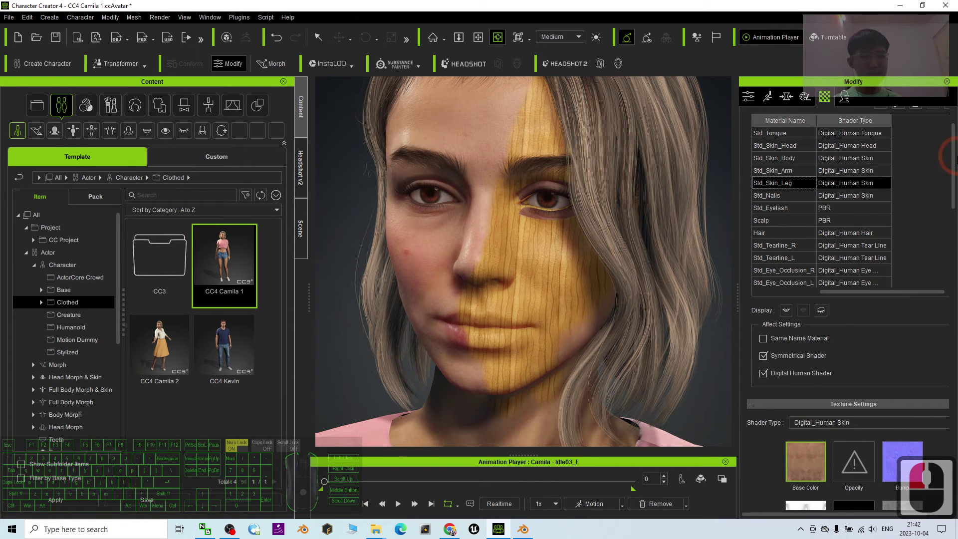
pyautogui.scroll(-3)
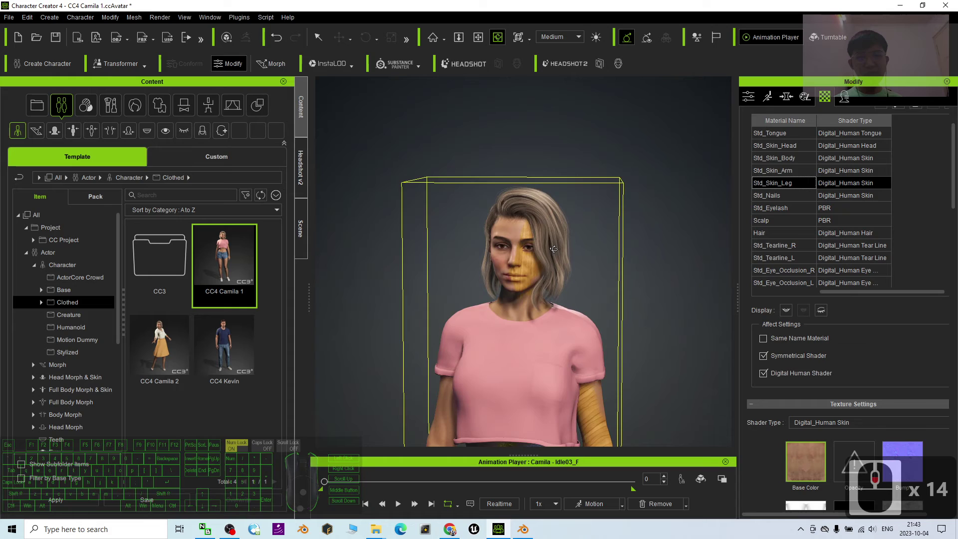
pyautogui.press('x')
pyautogui.scroll(3)
pyautogui.scroll(-3)
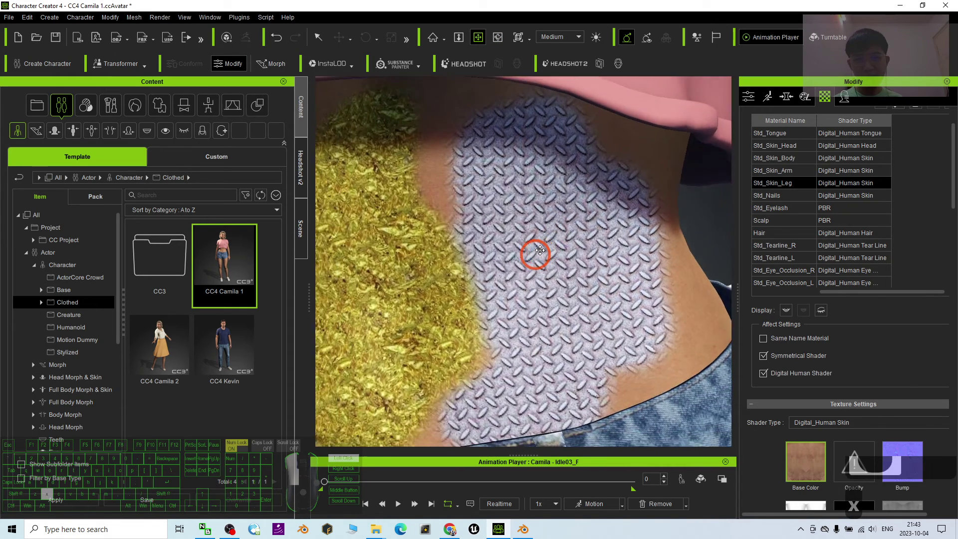
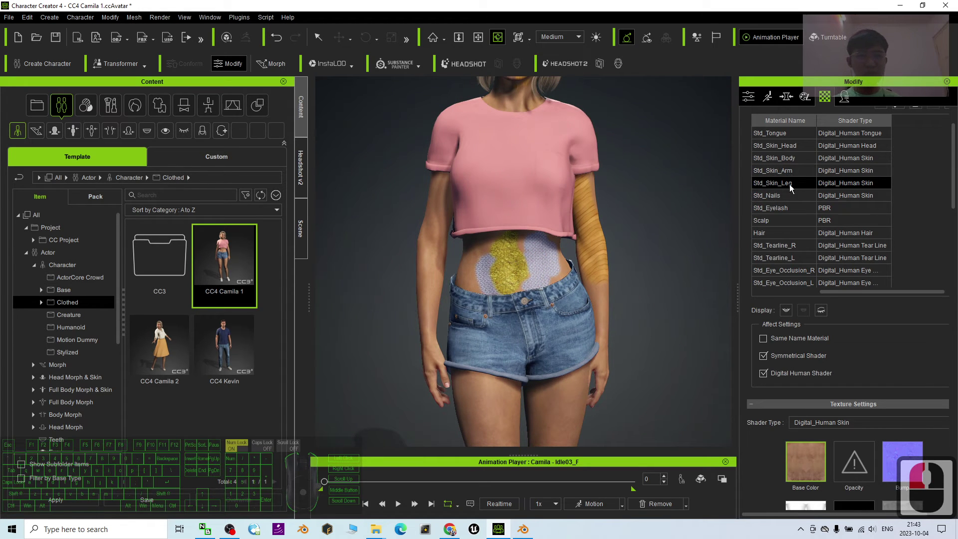
pyautogui.moveTo(817, 462); pyautogui.dragTo(824, 451)
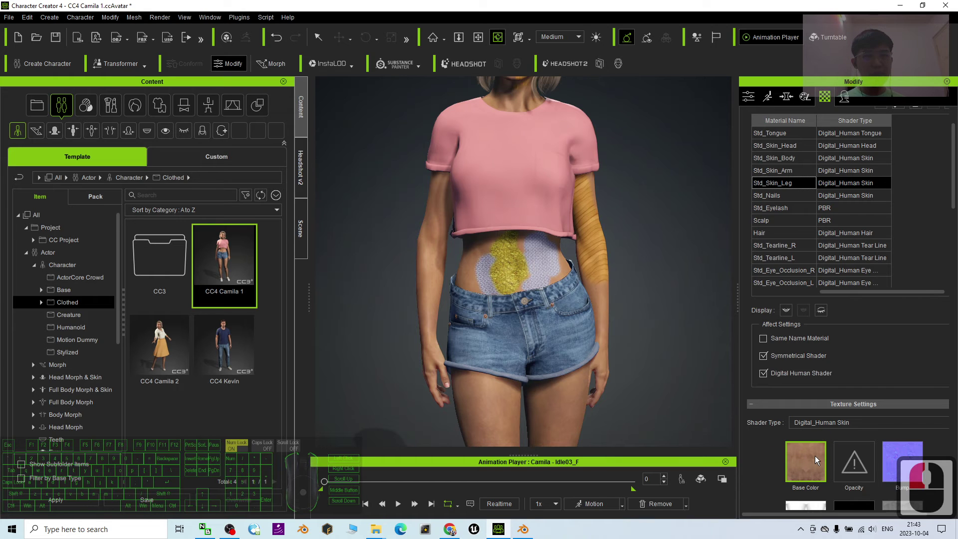
pyautogui.scroll(3)
pyautogui.press('x')
pyautogui.press('x')
pyautogui.press('x')
pyautogui.press('x')
pyautogui.scroll(3)
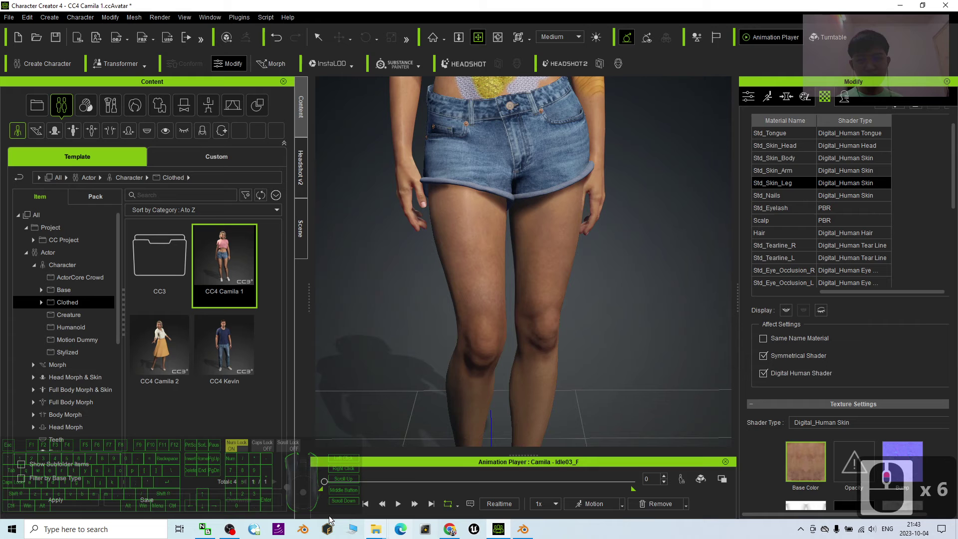
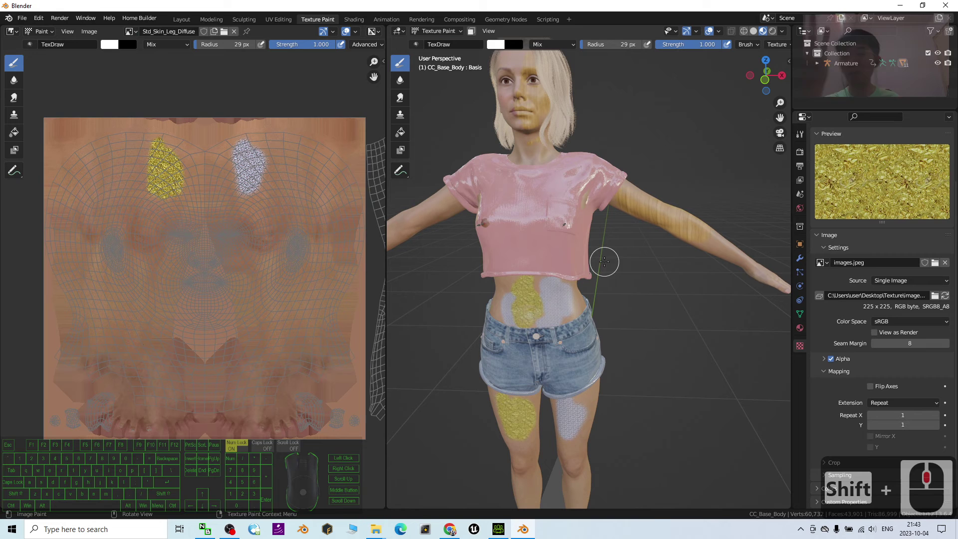
# Return to Blender's Texture Paint workspace showing the painted Camila and leg texture.
pyautogui.middleClick(824, 33)
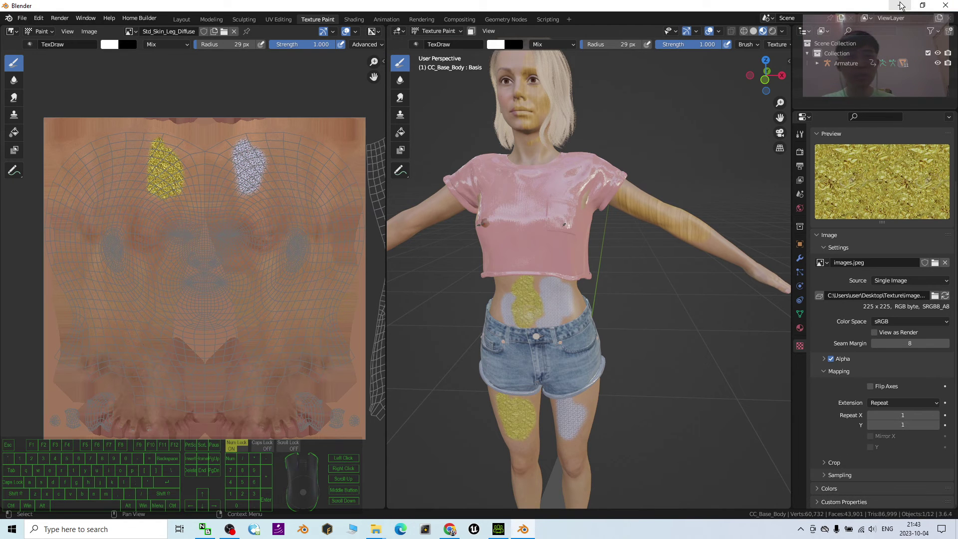
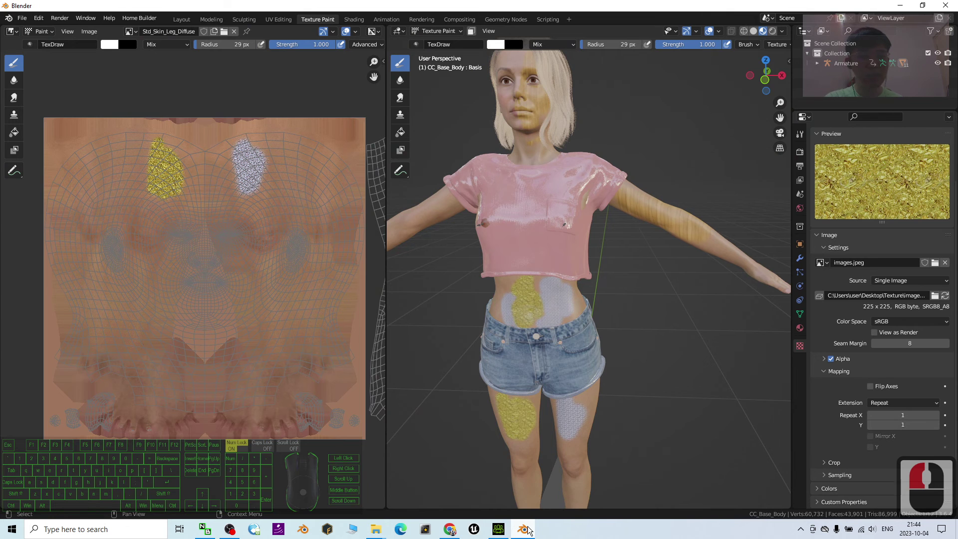
# Back in CC4, turn Camila to view the gold and metal-plate patches on her thighs.
pyautogui.click(531, 528)
pyautogui.moveTo(518, 441); pyautogui.dragTo(548, 192)
pyautogui.scroll(-3)
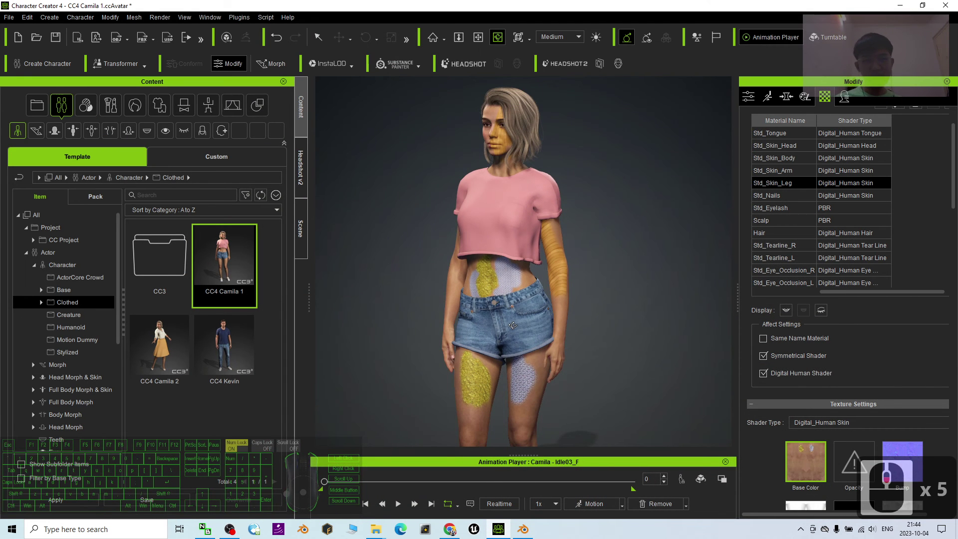
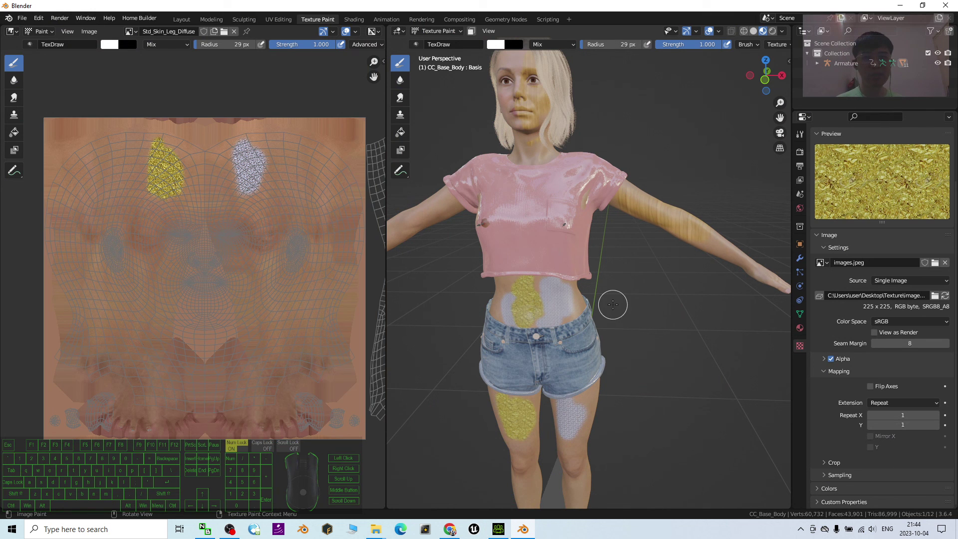
# Zoom the Blender 3D viewport to frame the whole painted character.
pyautogui.scroll(-3)
pyautogui.scroll(3)
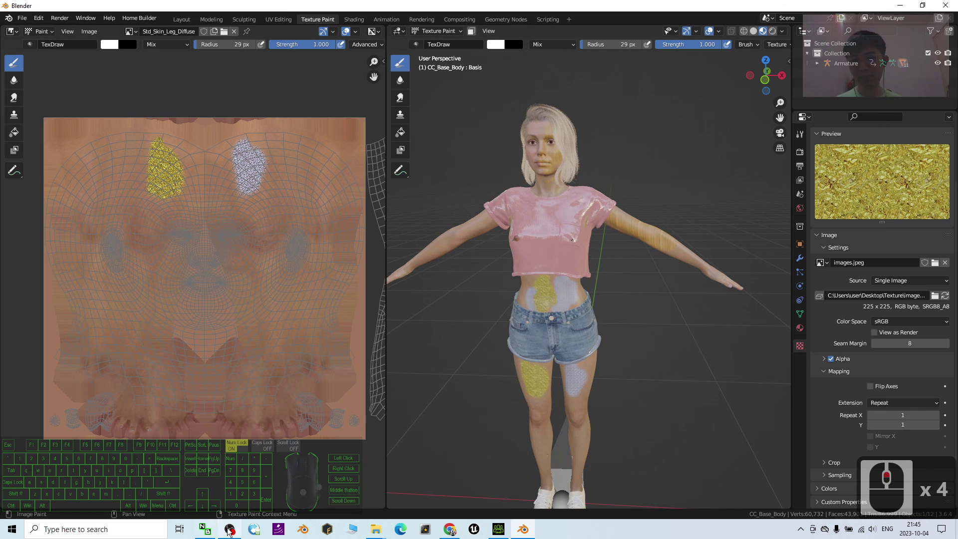